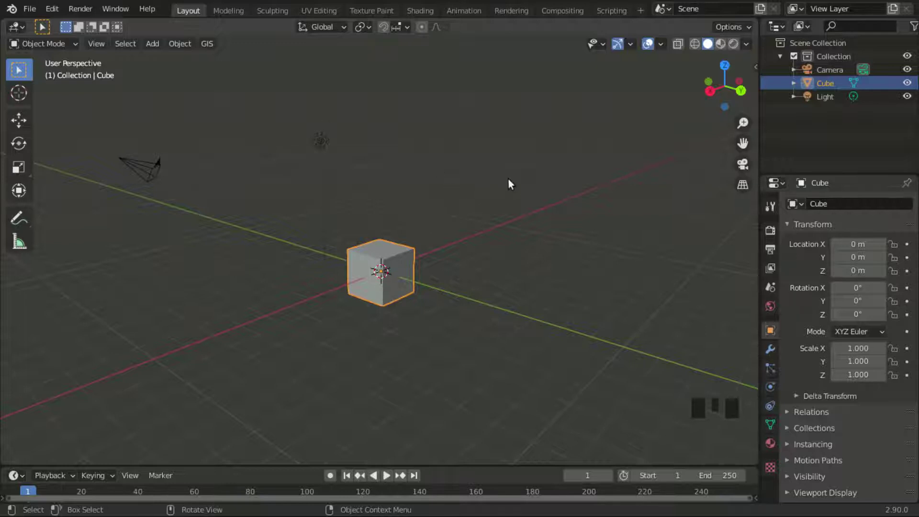
Orbit and zoom around the default cube to inspect the starting scene.
{"action": "left_click_drag", "start_coordinate": [521, 192], "coordinate": [288, 200]}
{"action": "left_click_drag", "start_coordinate": [286, 197], "coordinate": [505, 327]}
{"action": "scroll", "scroll_direction": "down", "scroll_amount": 3}
{"action": "left_click_drag", "start_coordinate": [452, 342], "coordinate": [490, 269]}
{"action": "scroll", "scroll_direction": "up", "scroll_amount": 3}
{"action": "left_click_drag", "start_coordinate": [468, 217], "coordinate": [458, 177]}
{"action": "scroll", "scroll_direction": "up", "scroll_amount": 3}
{"action": "left_click_drag", "start_coordinate": [435, 170], "coordinate": [417, 261]}
{"action": "scroll", "scroll_direction": "down", "scroll_amount": 3}
{"action": "scroll", "scroll_direction": "up", "scroll_amount": 3}
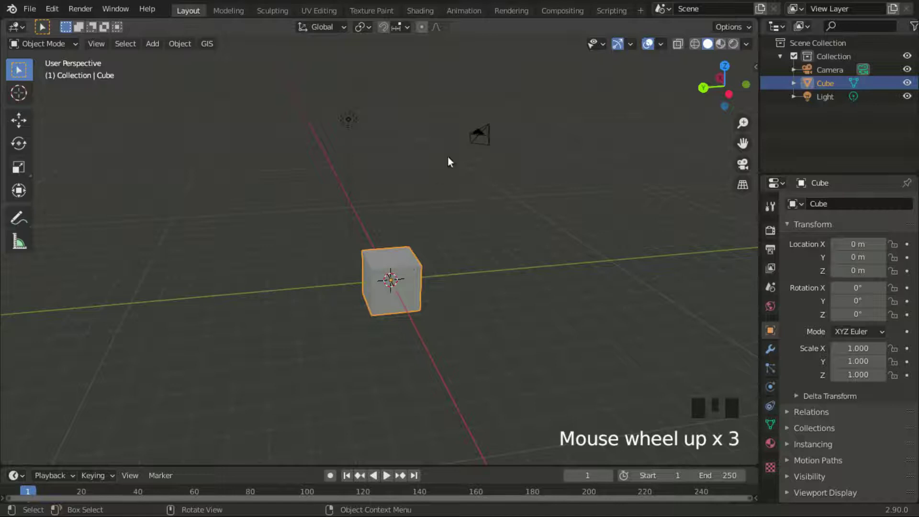
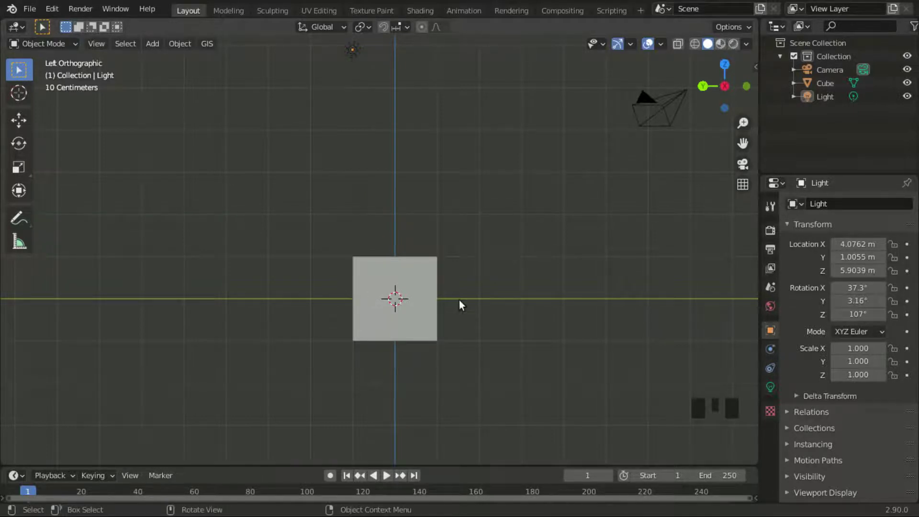
{"action": "scroll", "scroll_direction": "down", "scroll_amount": 3}
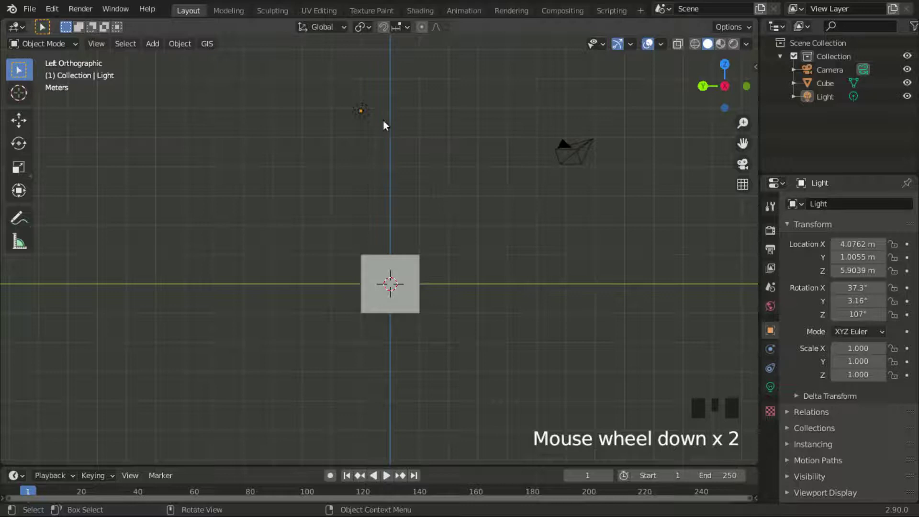
Delete the camera and light, leaving only the cube, and begin stretching it along X.
{"action": "left_click_drag", "start_coordinate": [362, 111], "coordinate": [584, 159]}
{"action": "left_click_drag", "start_coordinate": [585, 159], "coordinate": [546, 172]}
{"action": "key", "text": "x"}
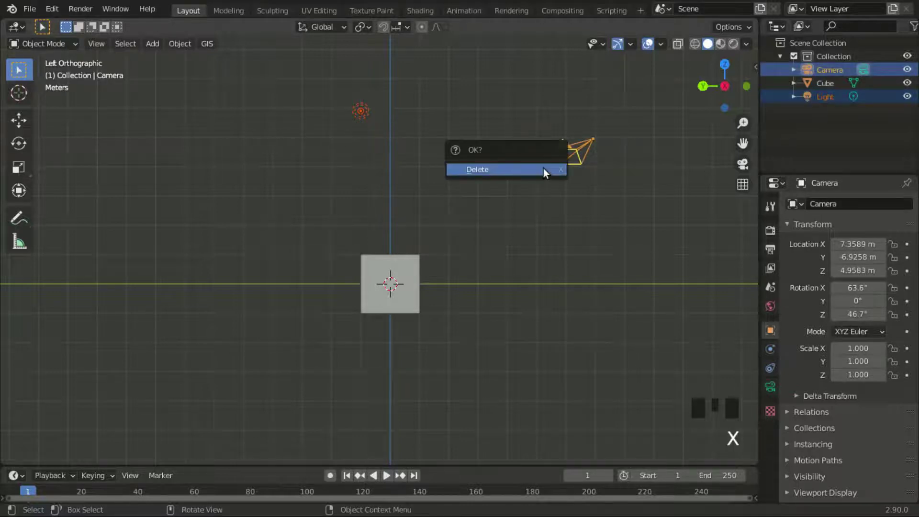
{"action": "scroll", "scroll_direction": "up", "scroll_amount": 3}
{"action": "left_click_drag", "start_coordinate": [408, 313], "coordinate": [505, 312]}
{"action": "left_click_drag", "start_coordinate": [505, 312], "coordinate": [488, 319]}
{"action": "key", "text": "s"}
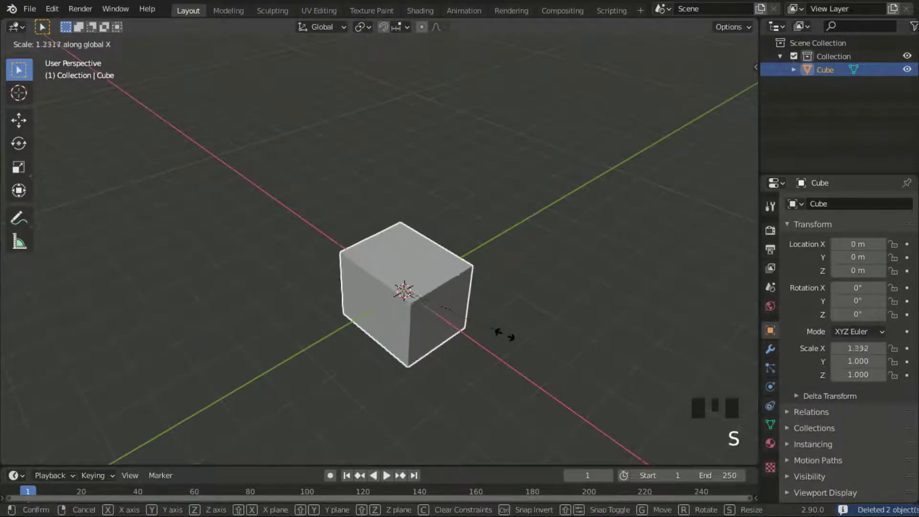
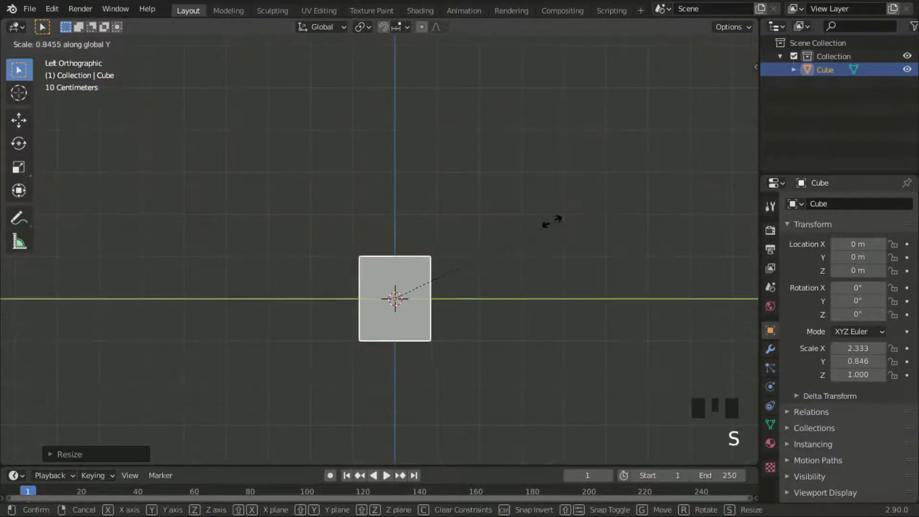
Thin the cube along Y into a plank and tilt it about 45 degrees.
{"action": "key", "text": "s"}
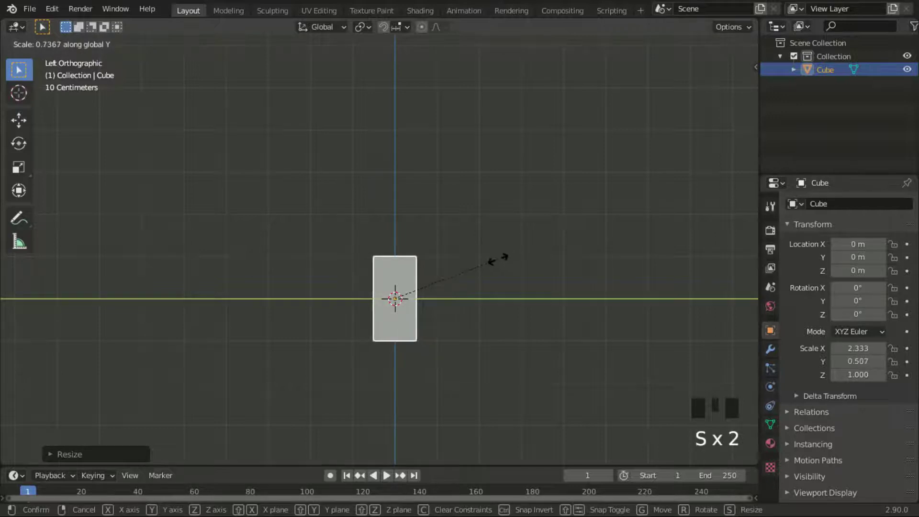
{"action": "key", "text": "s"}
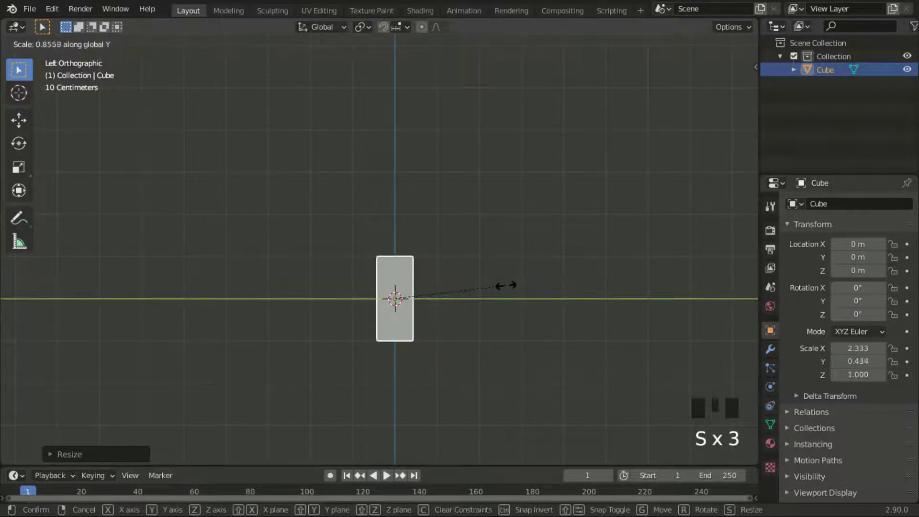
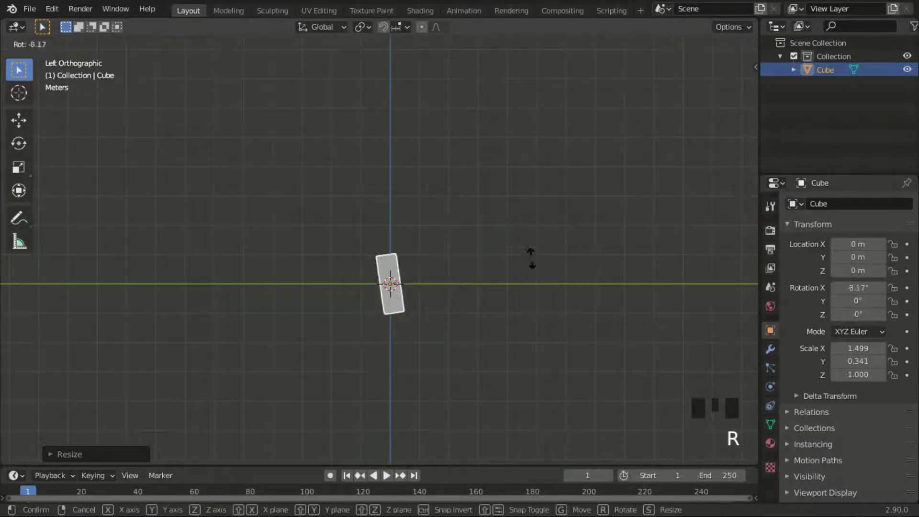
{"action": "key", "text": "r"}
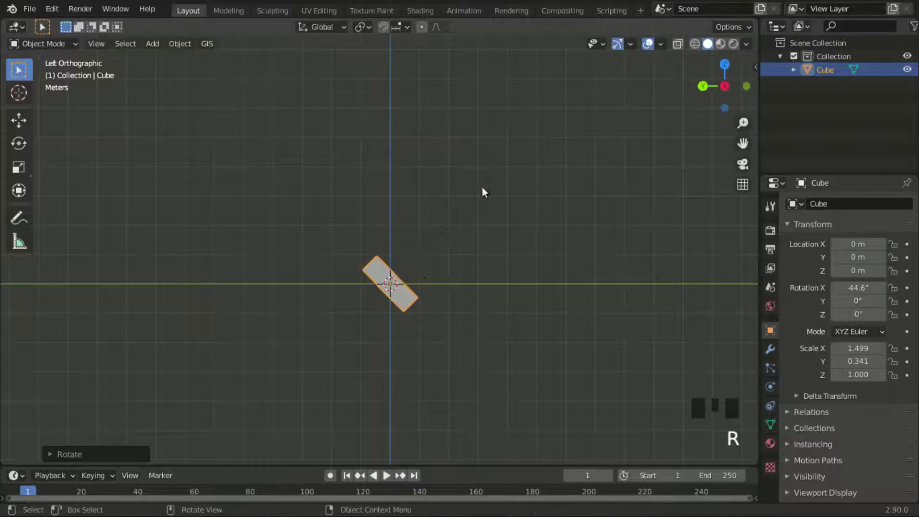
Raise the tilted plank high above the origin.
{"action": "scroll", "scroll_direction": "up", "scroll_amount": 3}
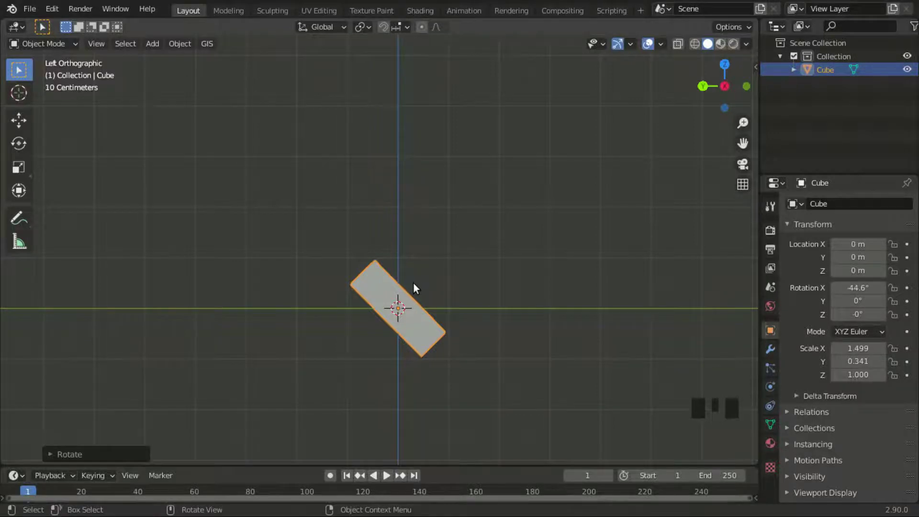
{"action": "scroll", "scroll_direction": "down", "scroll_amount": 3}
{"action": "scroll", "scroll_direction": "up", "scroll_amount": 3}
{"action": "left_click_drag", "start_coordinate": [377, 280], "coordinate": [364, 283]}
{"action": "key", "text": "g"}
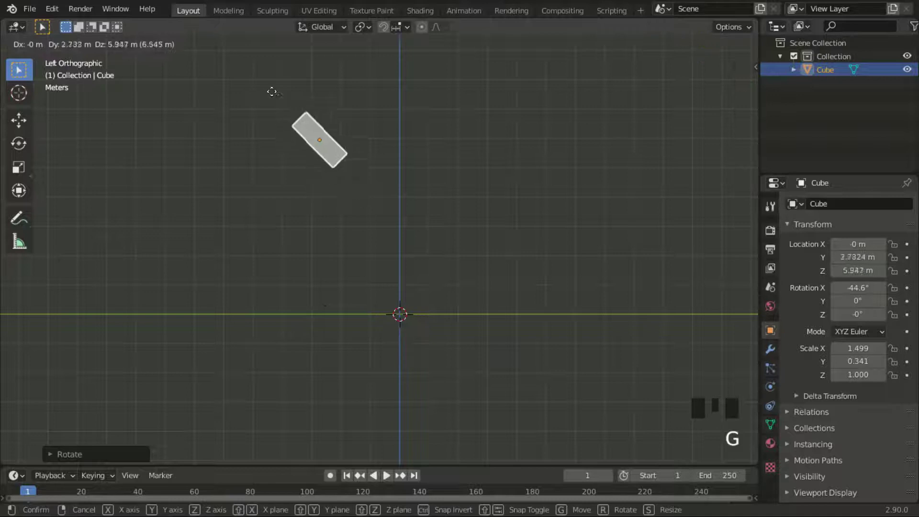
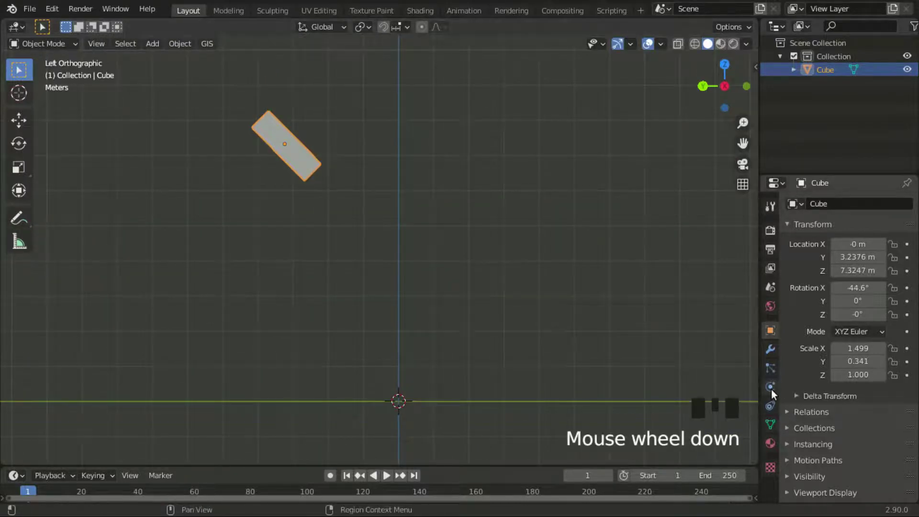
Enable Collision physics on the tilted plank with default settings.
{"action": "left_click_drag", "start_coordinate": [778, 394], "coordinate": [821, 352]}
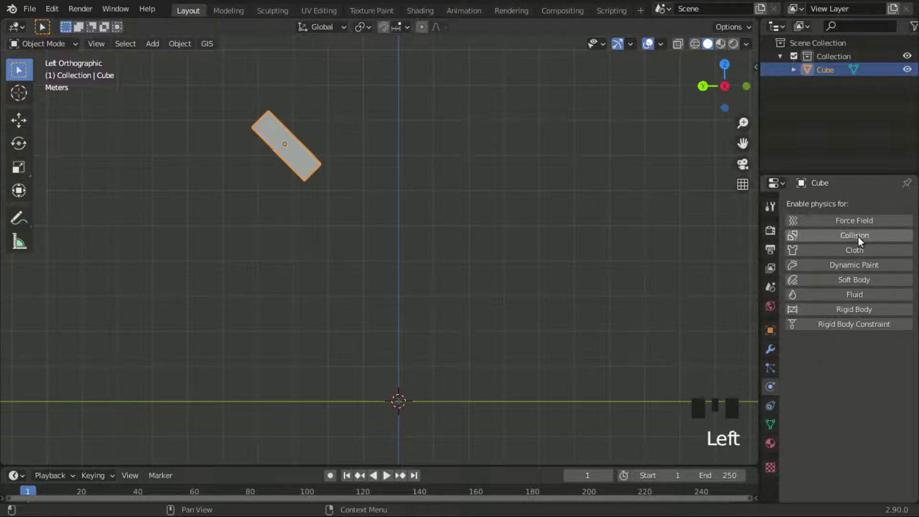
{"action": "left_click_drag", "start_coordinate": [862, 241], "coordinate": [880, 341]}
{"action": "scroll", "scroll_direction": "down", "scroll_amount": 3}
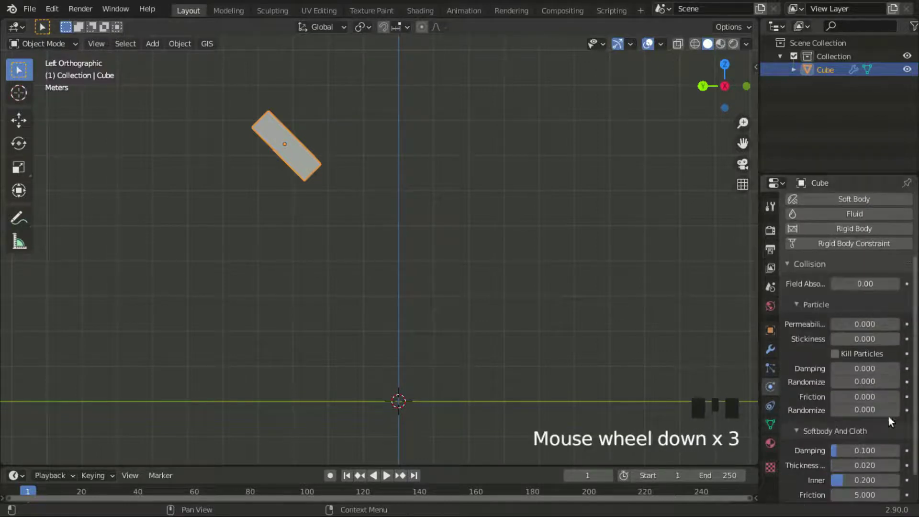
{"action": "scroll", "scroll_direction": "down", "scroll_amount": 3}
{"action": "scroll", "scroll_direction": "down", "scroll_amount": 3}
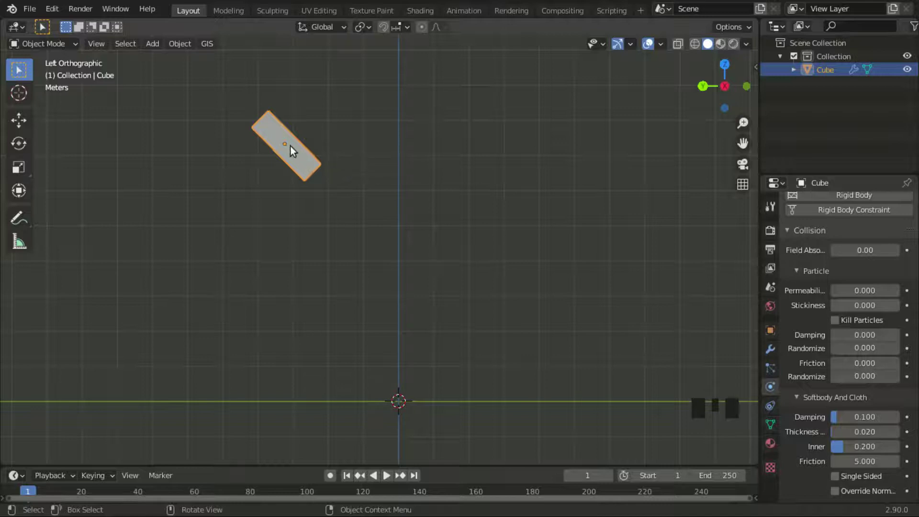
Duplicate the plank lower with the opposite tilt and nudge the second plank into place.
{"action": "key", "text": "shift+d"}
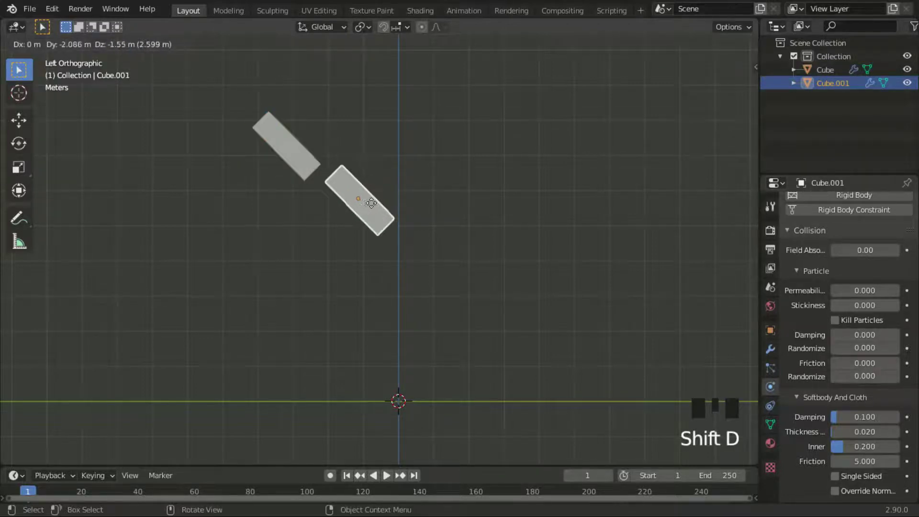
{"action": "key", "text": "r"}
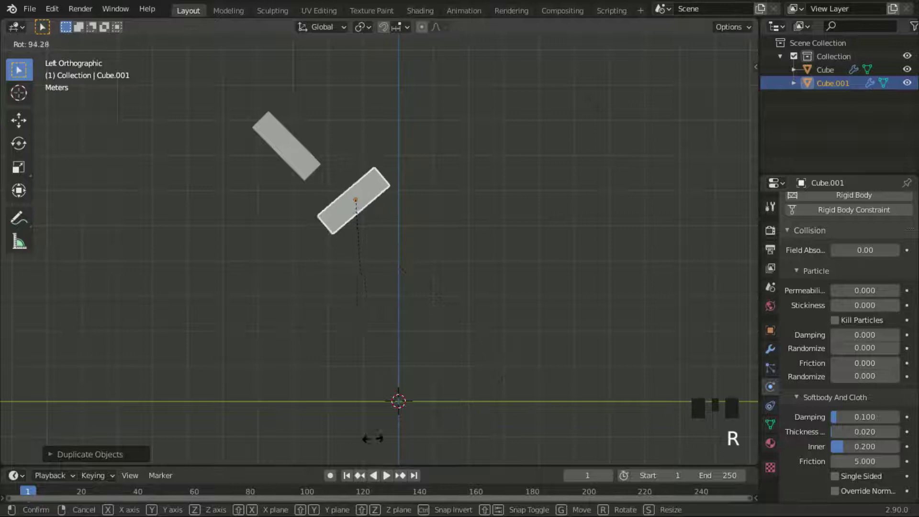
{"action": "key", "text": "g"}
{"action": "key", "text": "r"}
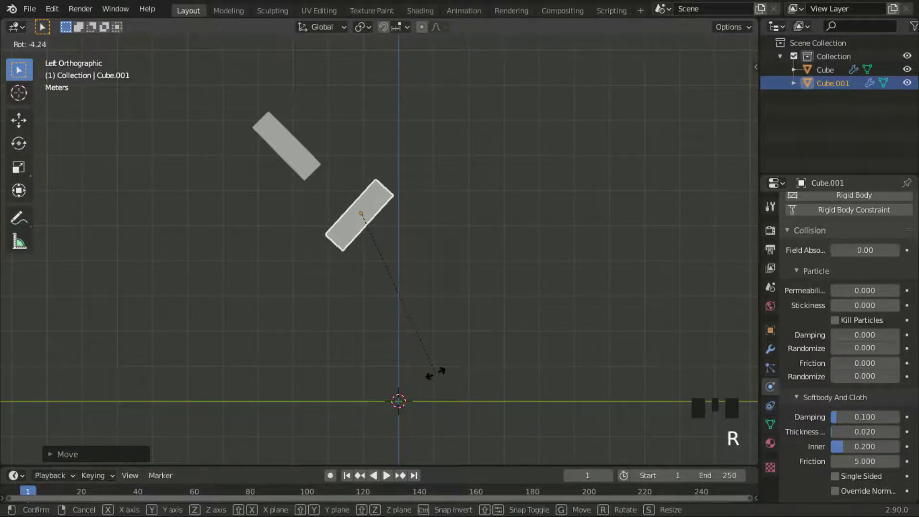
{"action": "middle_click", "coordinate": [389, 309]}
{"action": "key", "text": "Tab"}
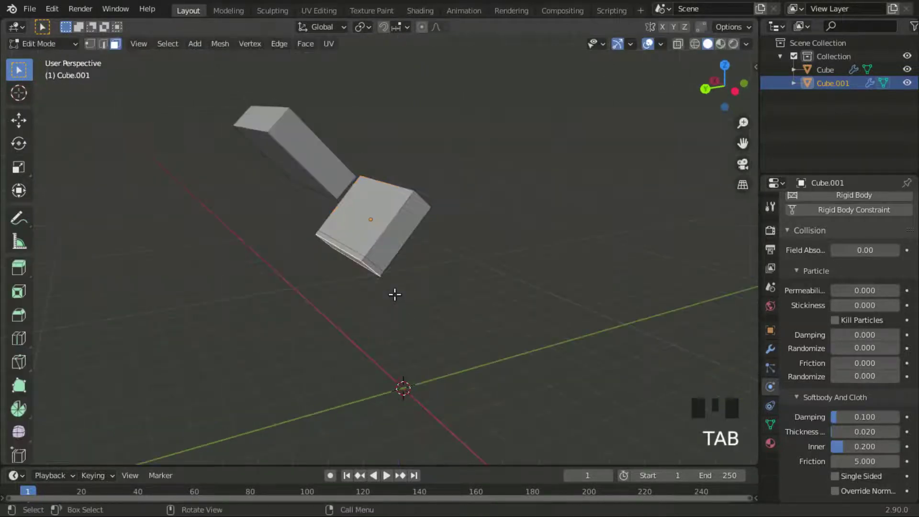
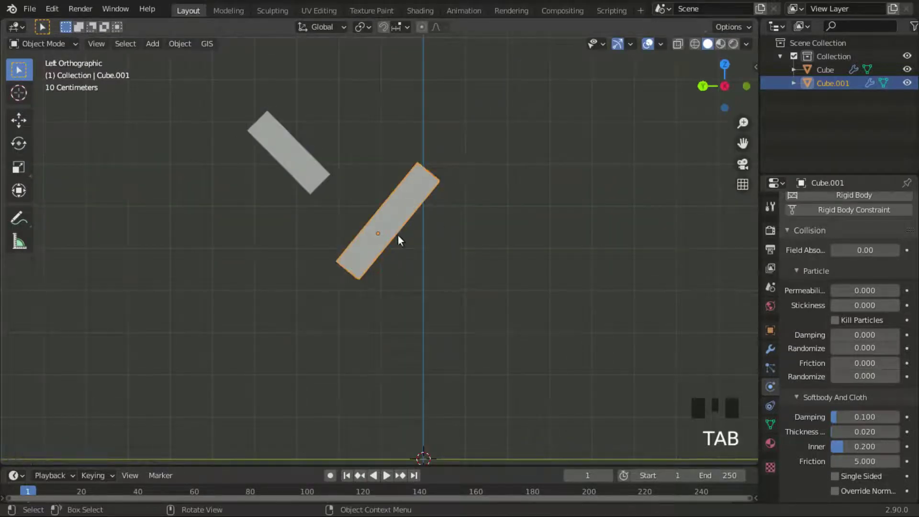
{"action": "key", "text": "Tab"}
{"action": "scroll", "scroll_direction": "up", "scroll_amount": 3}
{"action": "scroll", "scroll_direction": "up", "scroll_amount": 3}
{"action": "key", "text": "g"}
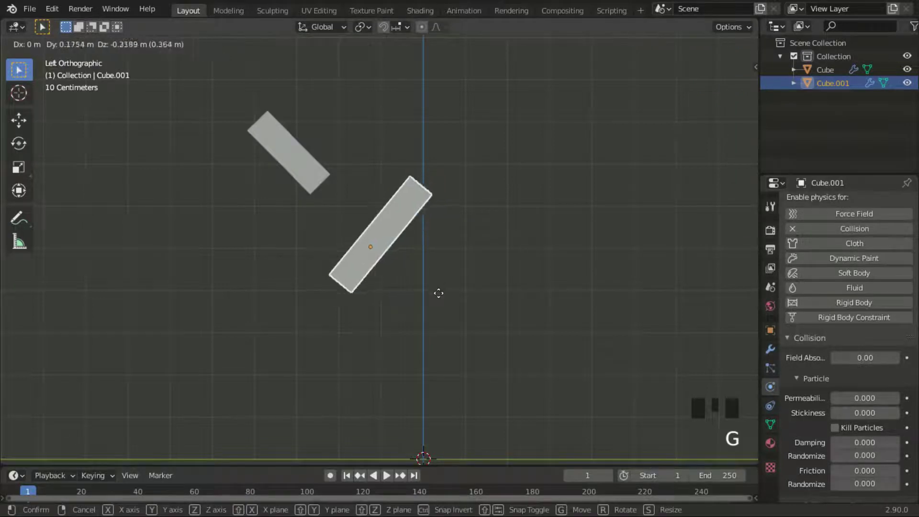
Duplicate again and tilt the third plank into the zigzag below the second.
{"action": "key", "text": "shift+d"}
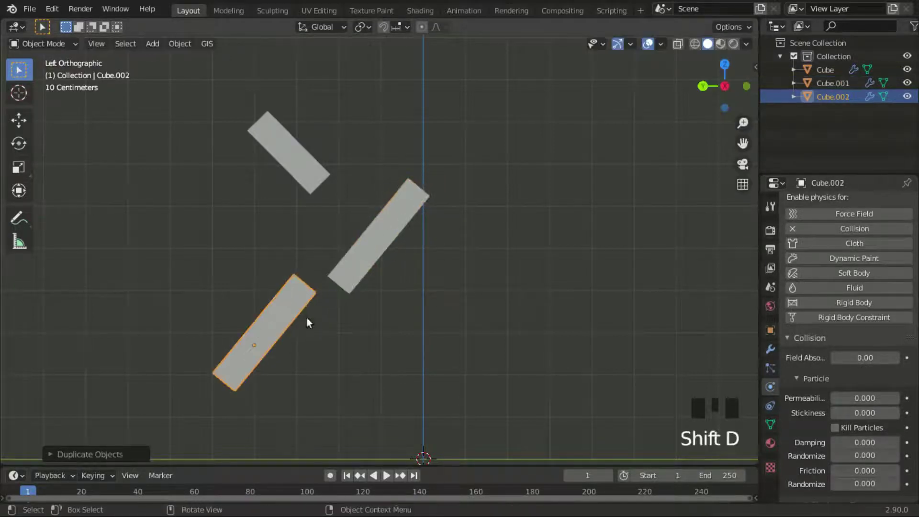
{"action": "key", "text": "r"}
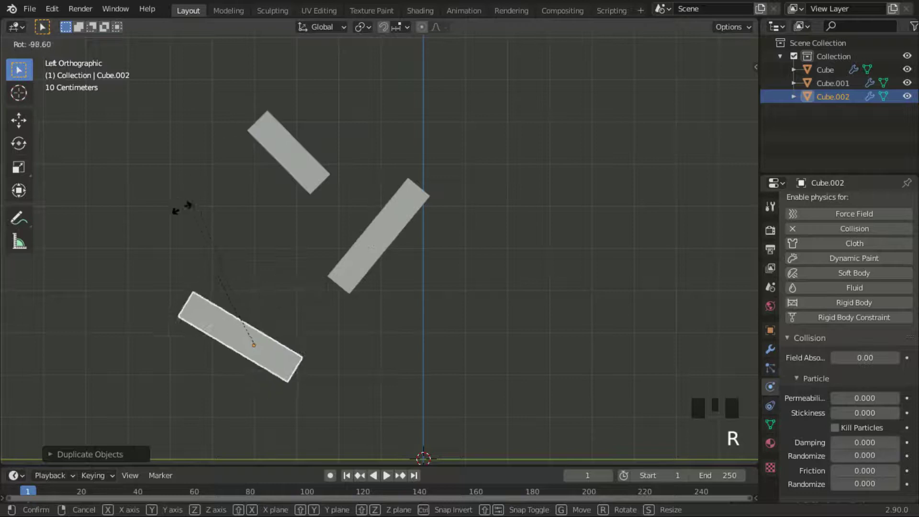
{"action": "key", "text": "g"}
{"action": "key", "text": "r"}
{"action": "left_click_drag", "start_coordinate": [369, 262], "coordinate": [353, 259]}
{"action": "key", "text": "g"}
{"action": "scroll", "scroll_direction": "down", "scroll_amount": 3}
{"action": "scroll", "scroll_direction": "up", "scroll_amount": 3}
Make a fourth copy, tilt it more upright and move it toward the ground.
{"action": "key", "text": "shift+d"}
{"action": "key", "text": "r"}
{"action": "key", "text": "g"}
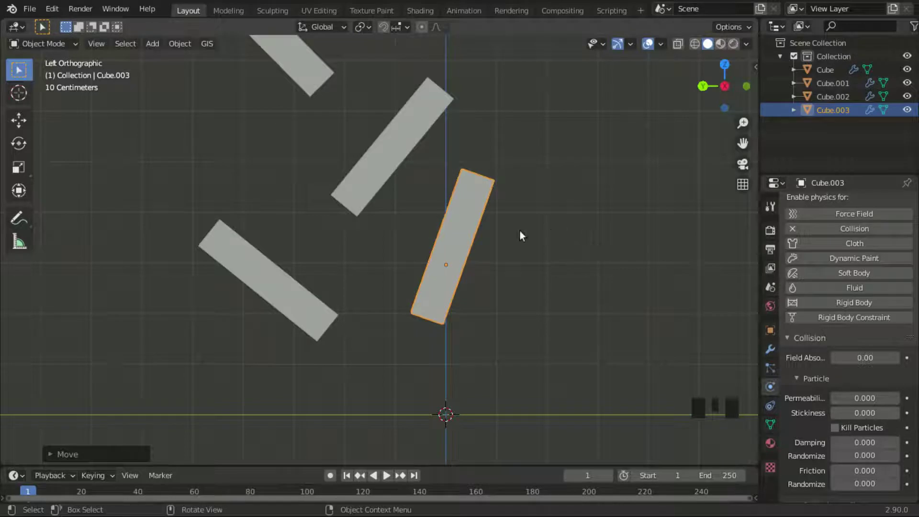
{"action": "key", "text": "g"}
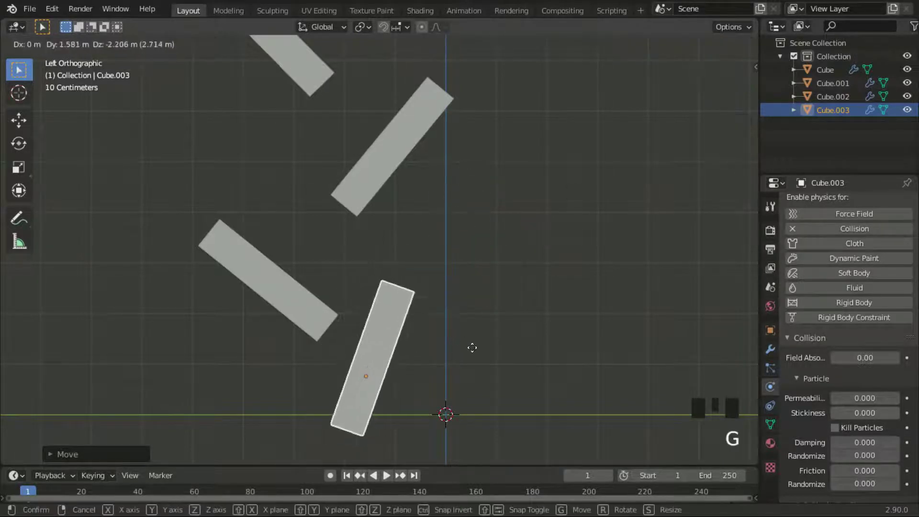
{"action": "left_click_drag", "start_coordinate": [454, 339], "coordinate": [397, 182]}
{"action": "left_click", "coordinate": [397, 182]}
Make another copy, then select the two extra planks and delete them.
{"action": "key", "text": "shift+d"}
{"action": "left_click_drag", "start_coordinate": [420, 215], "coordinate": [433, 264]}
{"action": "left_click", "coordinate": [443, 267]}
{"action": "key", "text": "g"}
{"action": "scroll", "scroll_direction": "down", "scroll_amount": 3}
{"action": "scroll", "scroll_direction": "up", "scroll_amount": 3}
{"action": "left_click", "coordinate": [326, 394]}
{"action": "key", "text": "x"}
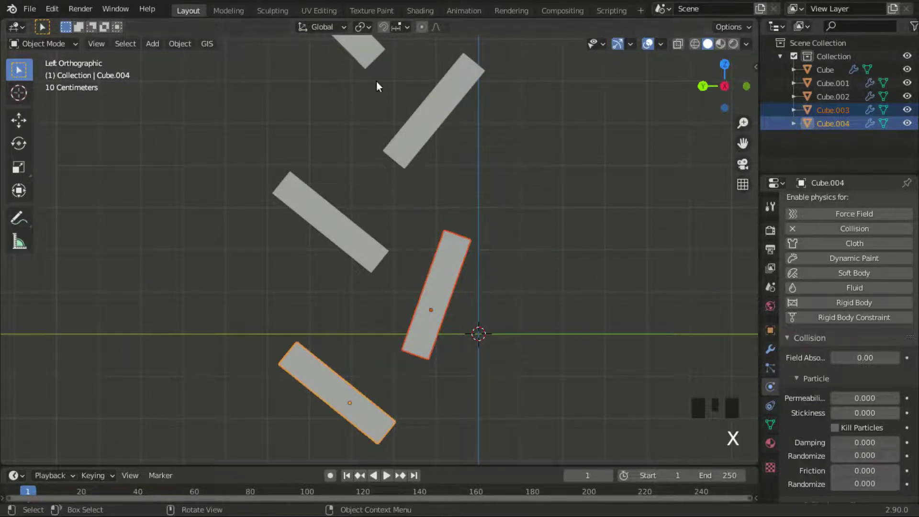
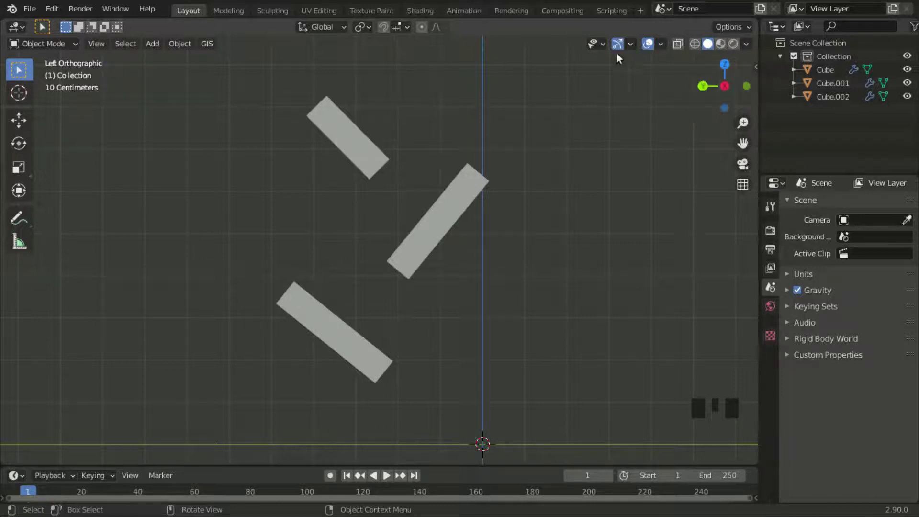
Add a mesh plane at the origin and enlarge it into a ground below the planks.
{"action": "key", "text": "shift+a"}
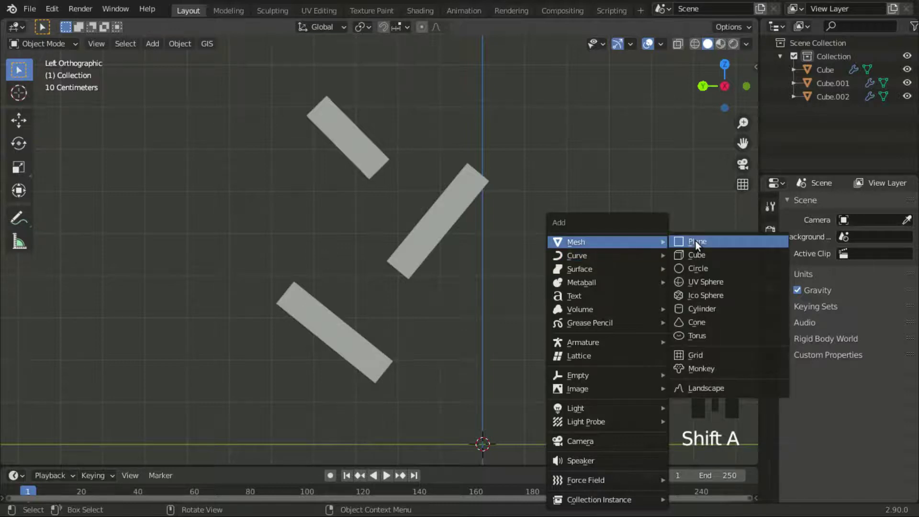
{"action": "left_click_drag", "start_coordinate": [496, 248], "coordinate": [672, 303]}
{"action": "key", "text": "s"}
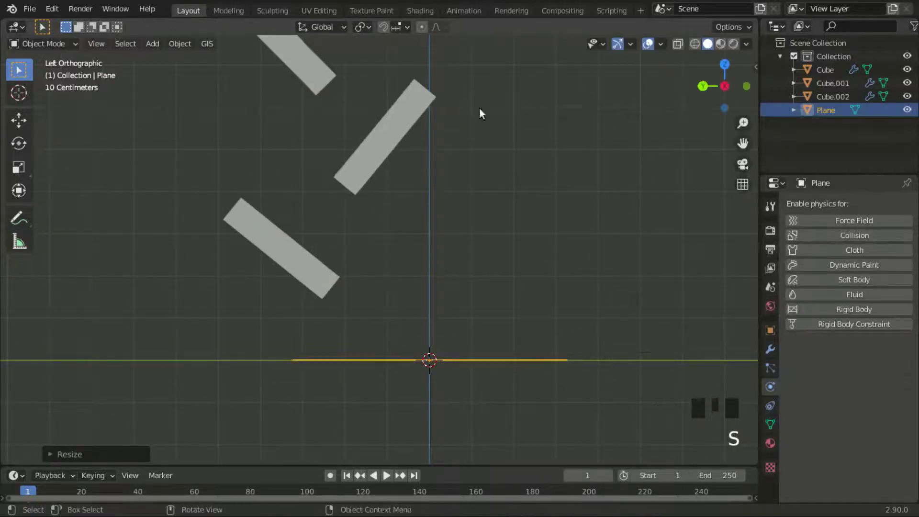
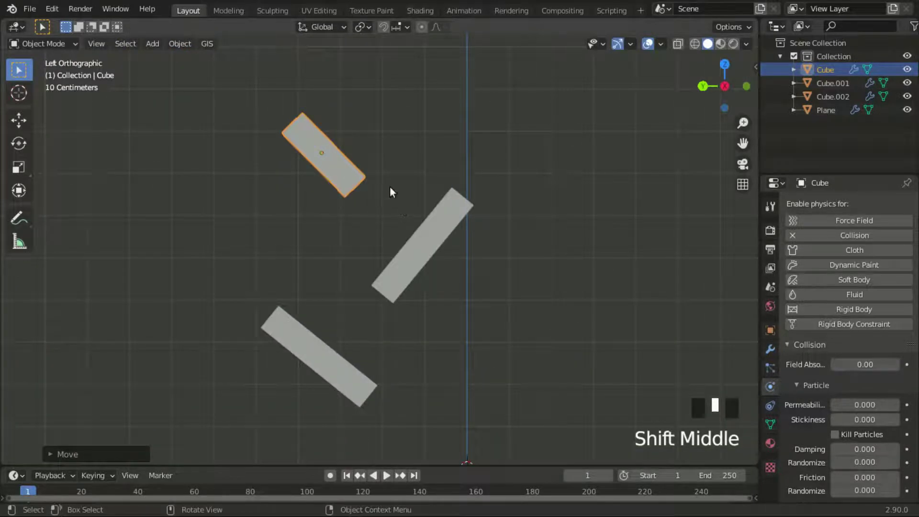
Place the 3D cursor above the top plank, add a UV sphere there and shrink it to a small ball.
{"action": "right_click", "coordinate": [356, 112]}
{"action": "left_click_drag", "start_coordinate": [377, 146], "coordinate": [394, 161]}
{"action": "key", "text": "shift+a"}
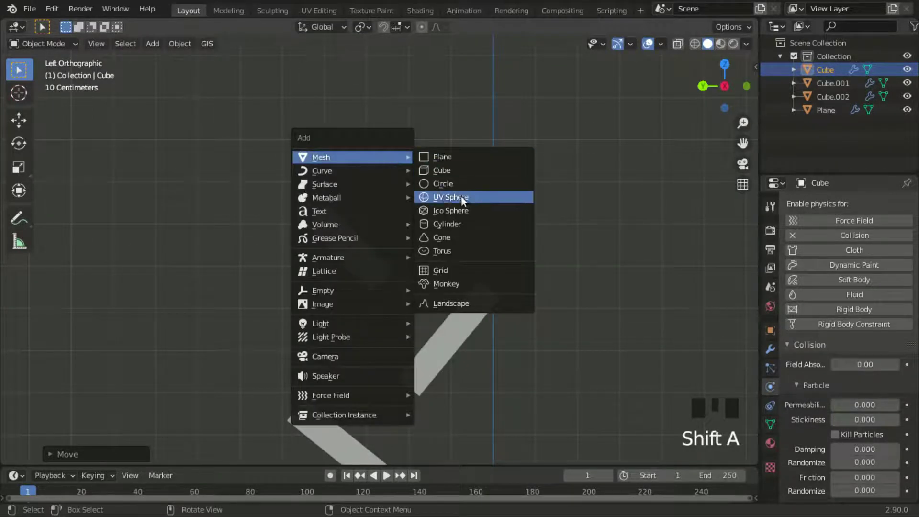
{"action": "key", "text": "s"}
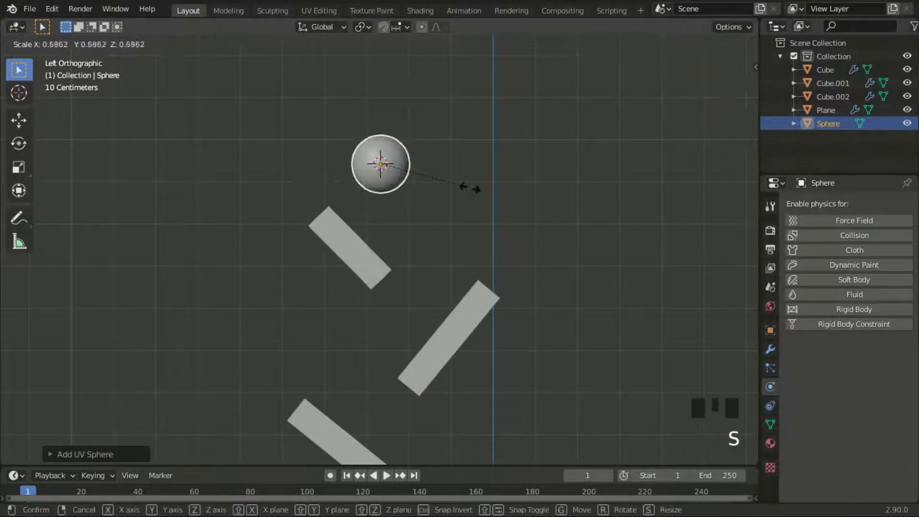
{"action": "key", "text": "g"}
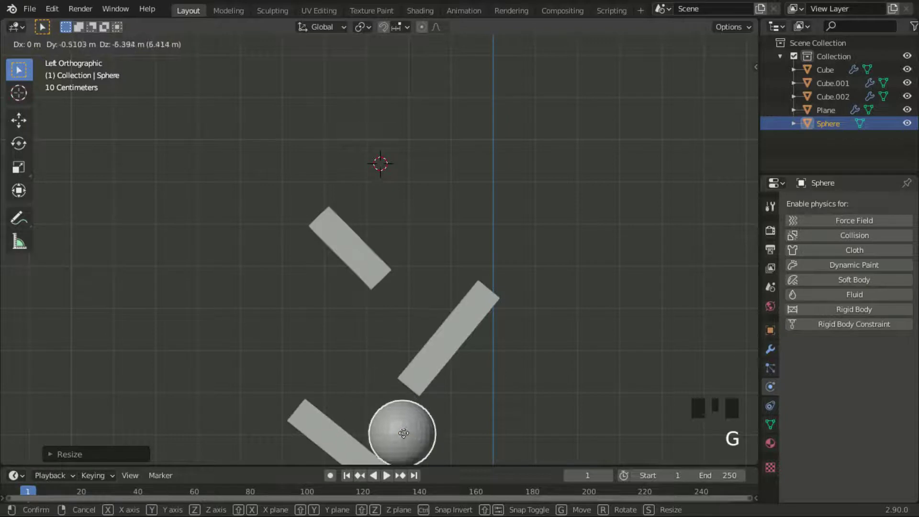
{"action": "scroll", "scroll_direction": "up", "scroll_amount": 3}
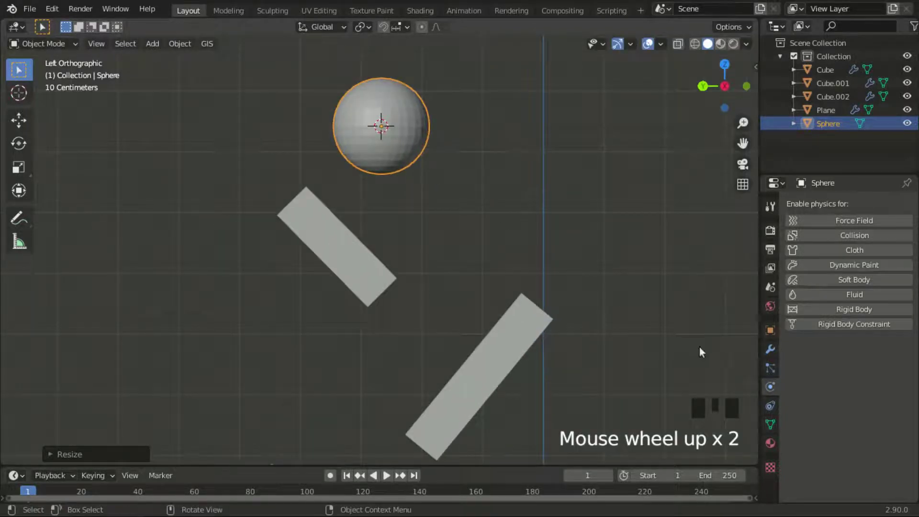
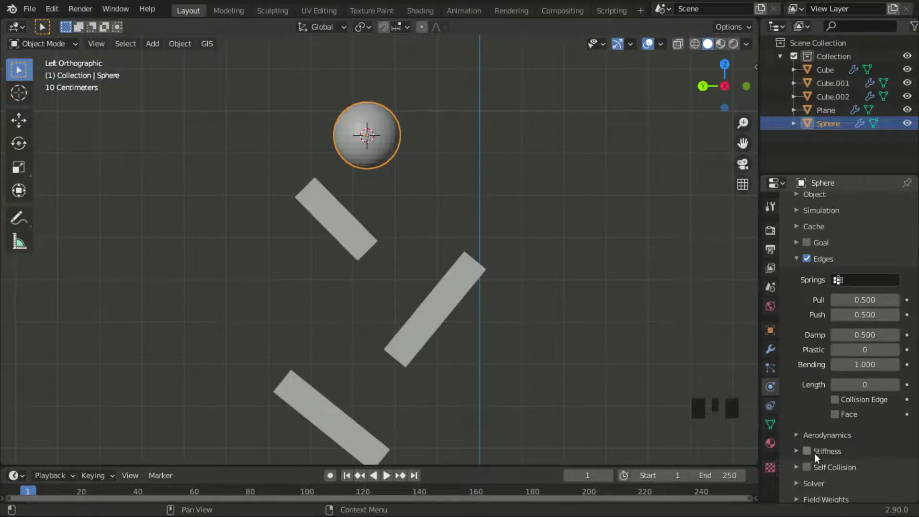
Show the sphere's modifier settings to add a subdivision surface.
{"action": "left_click", "coordinate": [815, 450]}
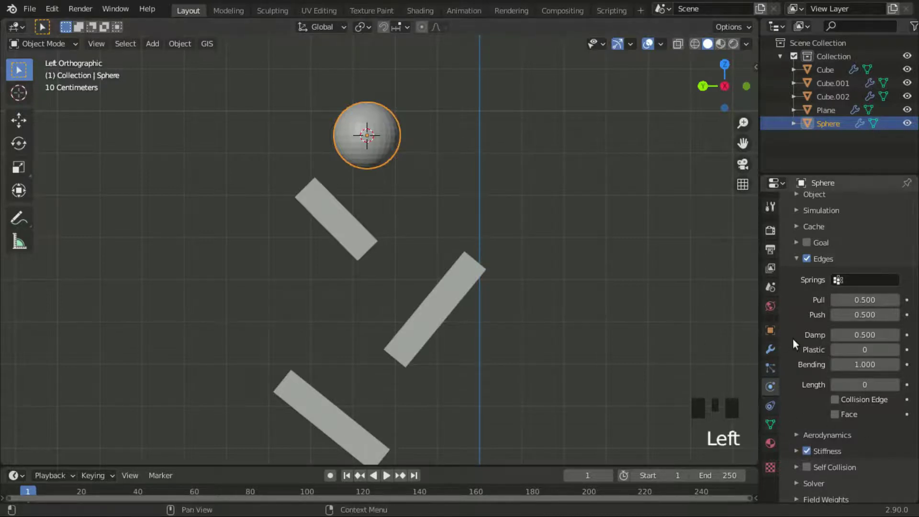
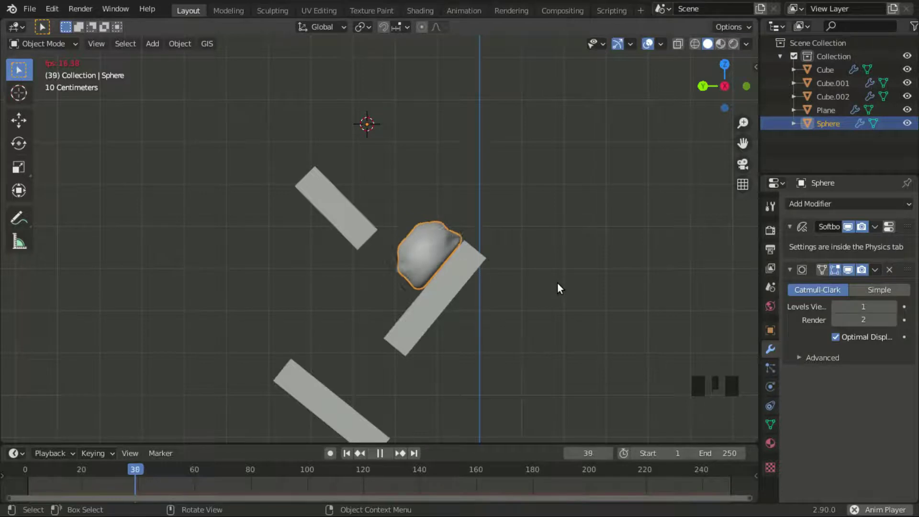
Orbit to watch the sphere fall, stop playback and scrub the timeline back to frame 0.
{"action": "scroll", "scroll_direction": "down", "scroll_amount": 3}
{"action": "left_click_drag", "start_coordinate": [558, 282], "coordinate": [471, 237]}
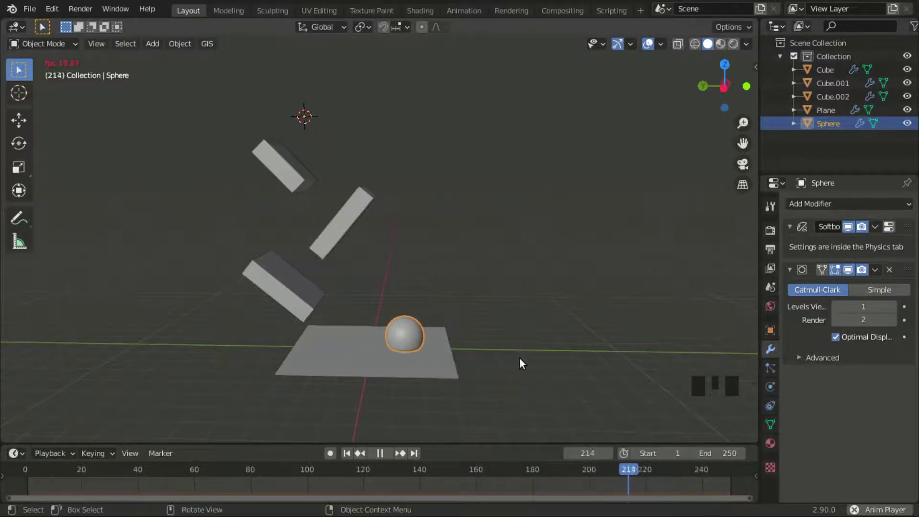
{"action": "key", "text": "space"}
{"action": "key", "text": "Right"}
{"action": "left_click_drag", "start_coordinate": [728, 472], "coordinate": [103, 448]}
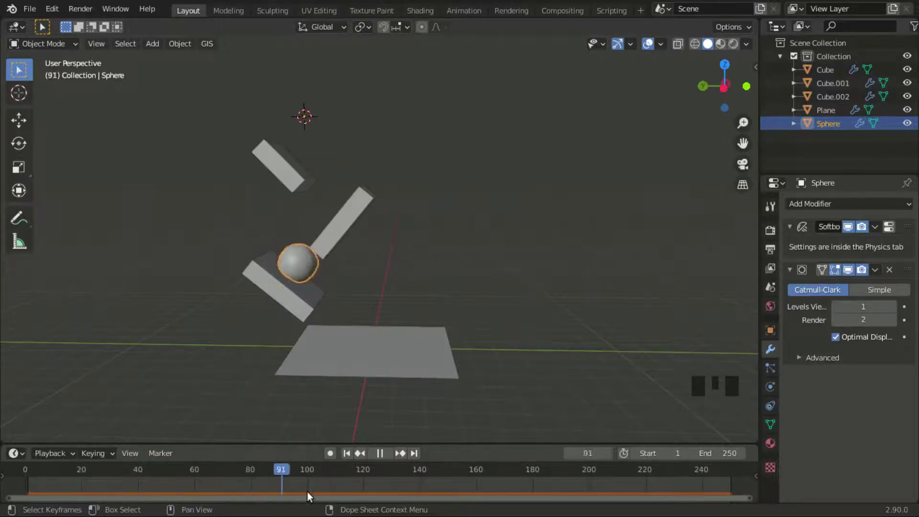
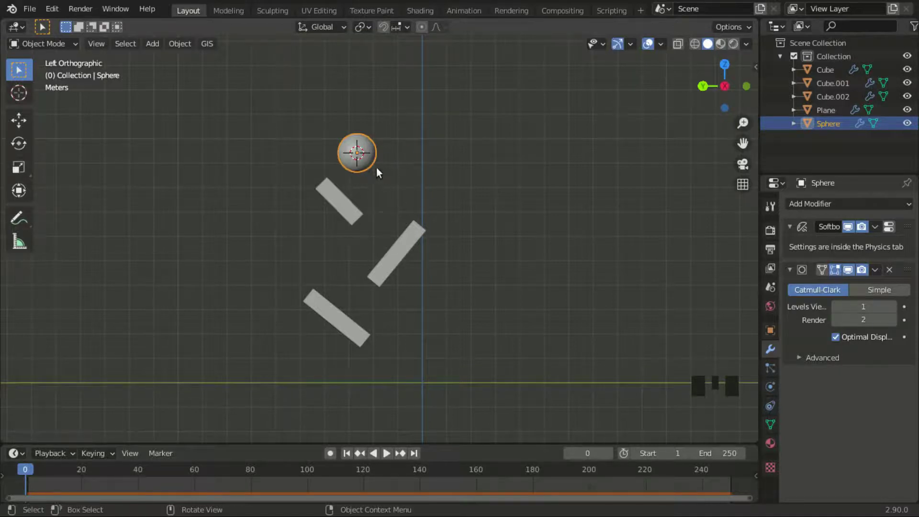
Jump to frame 1 and show the sphere's soft body cache covering frames 1 to 250.
{"action": "key", "text": "Right"}
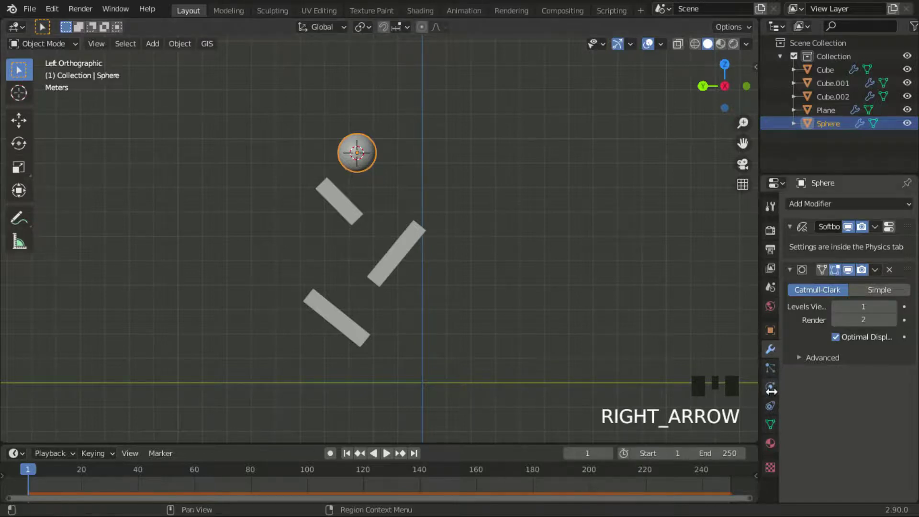
{"action": "left_click", "coordinate": [772, 388]}
{"action": "scroll", "scroll_direction": "down", "scroll_amount": 3}
{"action": "scroll", "scroll_direction": "up", "scroll_amount": 3}
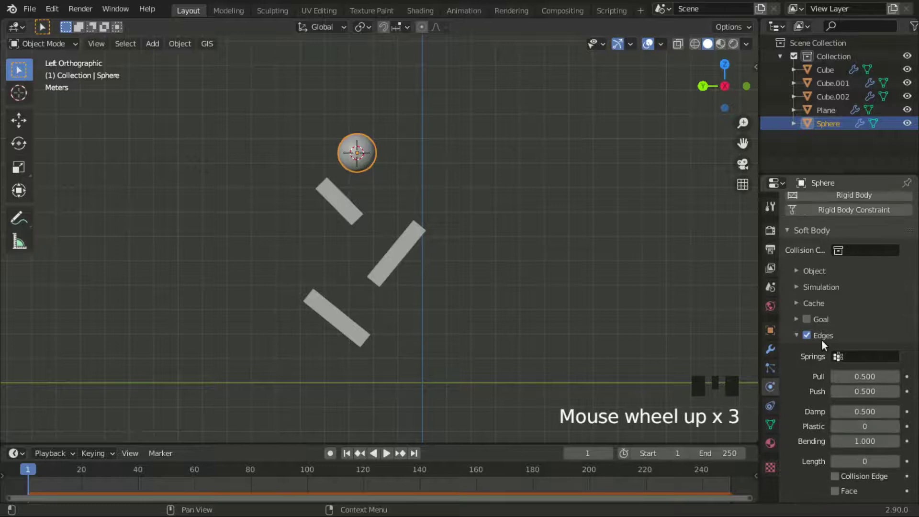
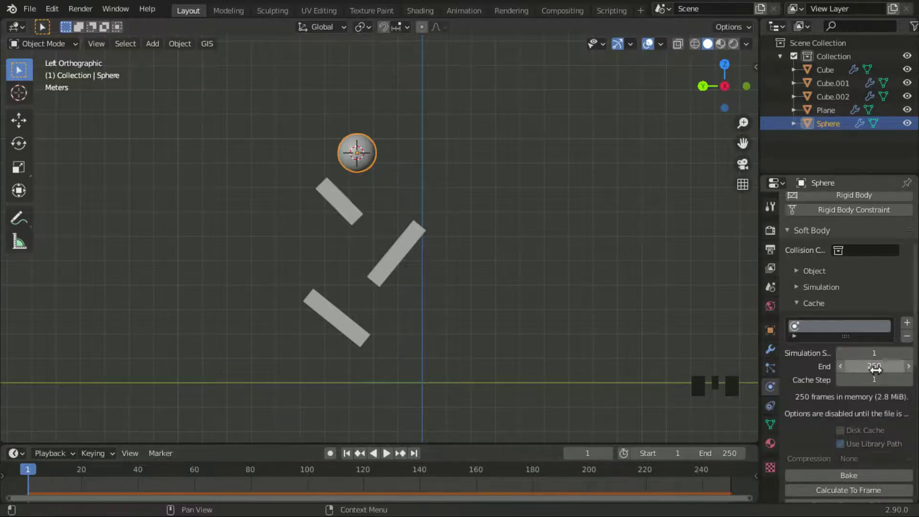
{"action": "scroll", "scroll_direction": "down", "scroll_amount": 3}
{"action": "left_click_drag", "start_coordinate": [855, 398], "coordinate": [470, 302]}
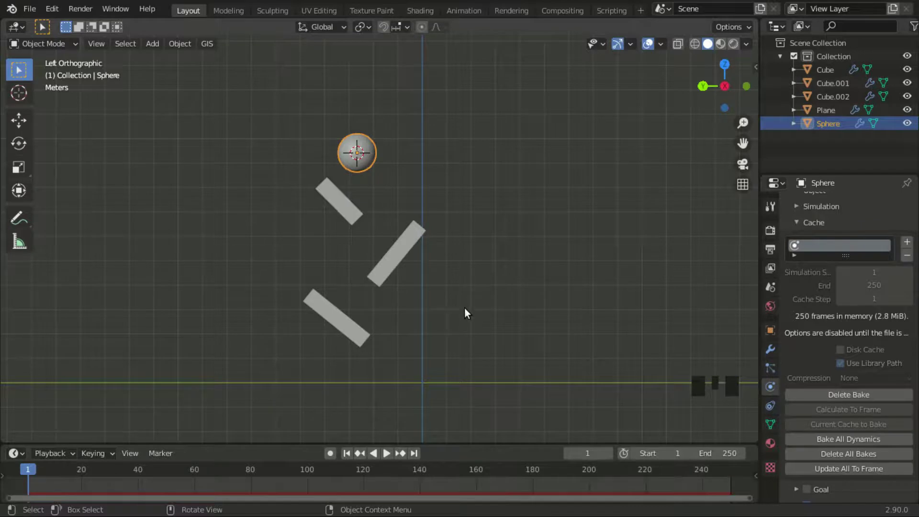
Play the baked simulation while orbiting around the planks, then stop.
{"action": "left_click_drag", "start_coordinate": [471, 314], "coordinate": [651, 308]}
{"action": "left_click_drag", "start_coordinate": [573, 310], "coordinate": [433, 306]}
{"action": "scroll", "scroll_direction": "up", "scroll_amount": 3}
{"action": "left_click_drag", "start_coordinate": [479, 330], "coordinate": [528, 321]}
{"action": "key", "text": "space"}
{"action": "left_click_drag", "start_coordinate": [503, 304], "coordinate": [426, 230]}
{"action": "scroll", "scroll_direction": "up", "scroll_amount": 3}
{"action": "left_click_drag", "start_coordinate": [385, 254], "coordinate": [444, 329]}
{"action": "key", "text": "space"}
Replay the bounce to the sphere landing on the ground, stop and return to frame 1.
{"action": "left_click_drag", "start_coordinate": [491, 326], "coordinate": [550, 327]}
{"action": "key", "text": "space"}
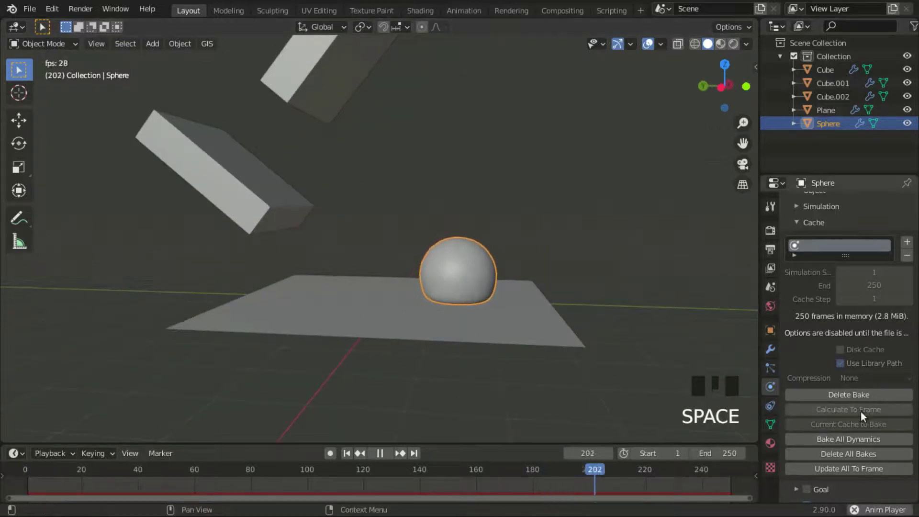
{"action": "left_click_drag", "start_coordinate": [448, 284], "coordinate": [425, 298]}
{"action": "scroll", "scroll_direction": "up", "scroll_amount": 3}
{"action": "key", "text": "space"}
{"action": "key", "text": "space"}
Orbit close to the planks and select the top plank to check its collision settings.
{"action": "left_click", "coordinate": [34, 477]}
{"action": "left_click_drag", "start_coordinate": [168, 365], "coordinate": [339, 198]}
{"action": "left_click", "coordinate": [339, 197]}
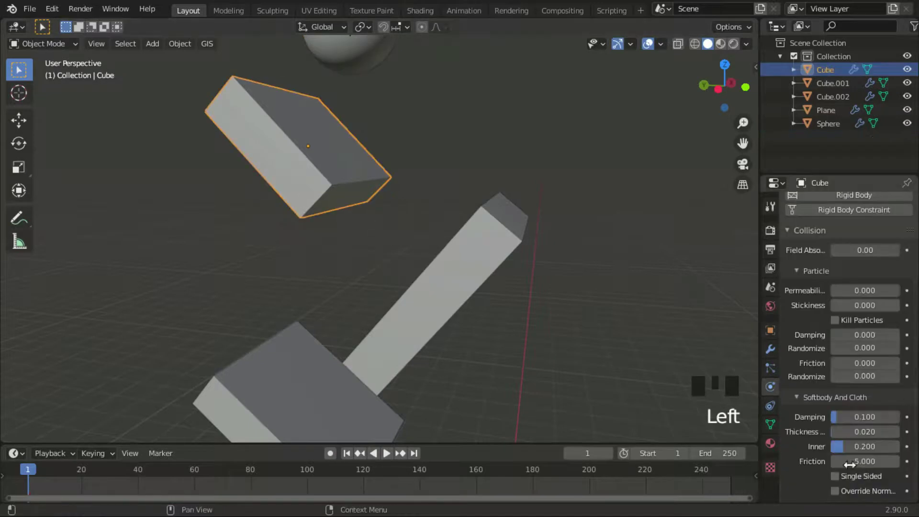
Select the sphere, inspect under the planks in Material Preview shading, then deselect everything.
{"action": "scroll", "scroll_direction": "down", "scroll_amount": 3}
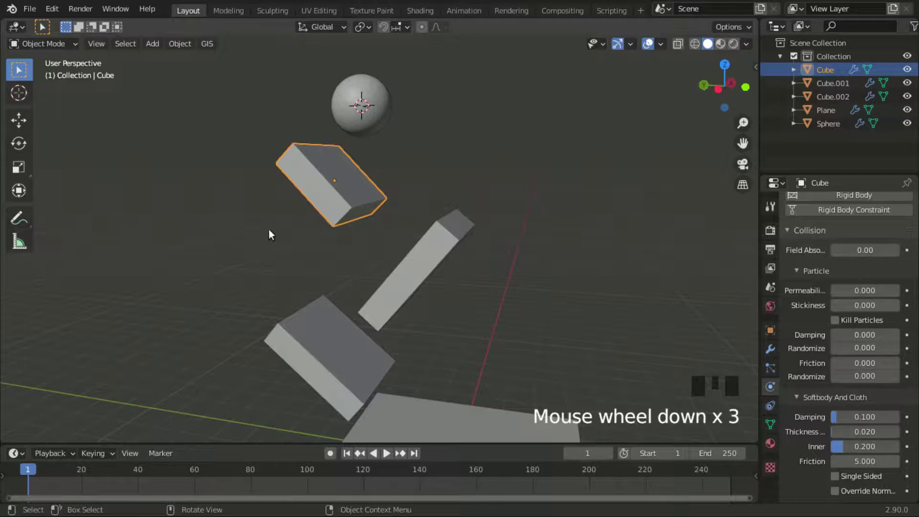
{"action": "left_click_drag", "start_coordinate": [434, 154], "coordinate": [392, 135]}
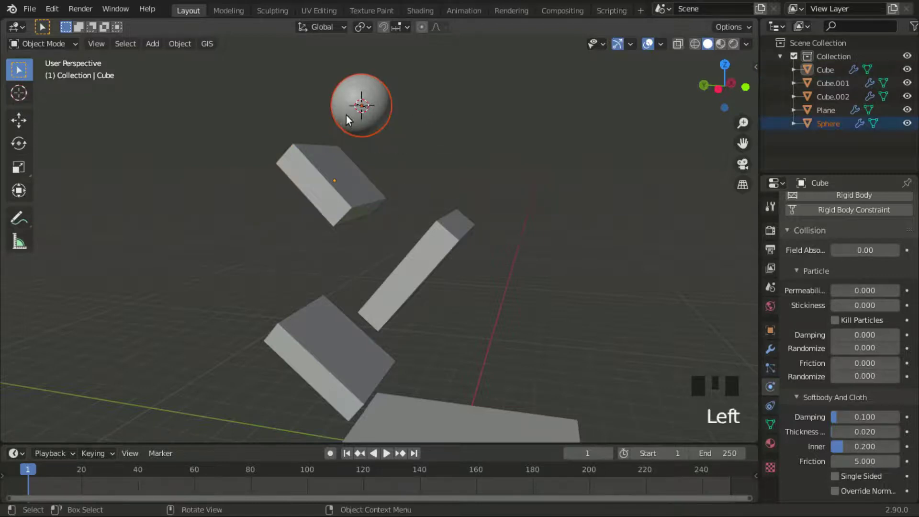
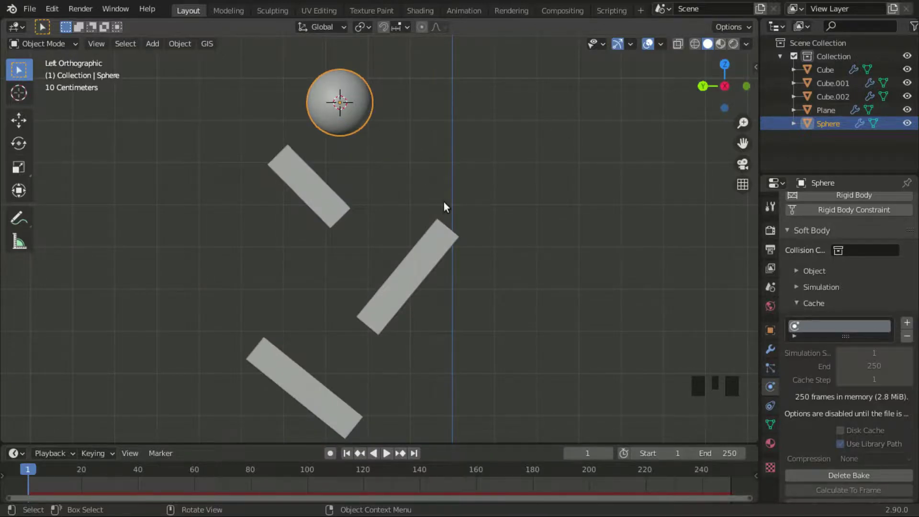
{"action": "left_click_drag", "start_coordinate": [464, 186], "coordinate": [542, 342]}
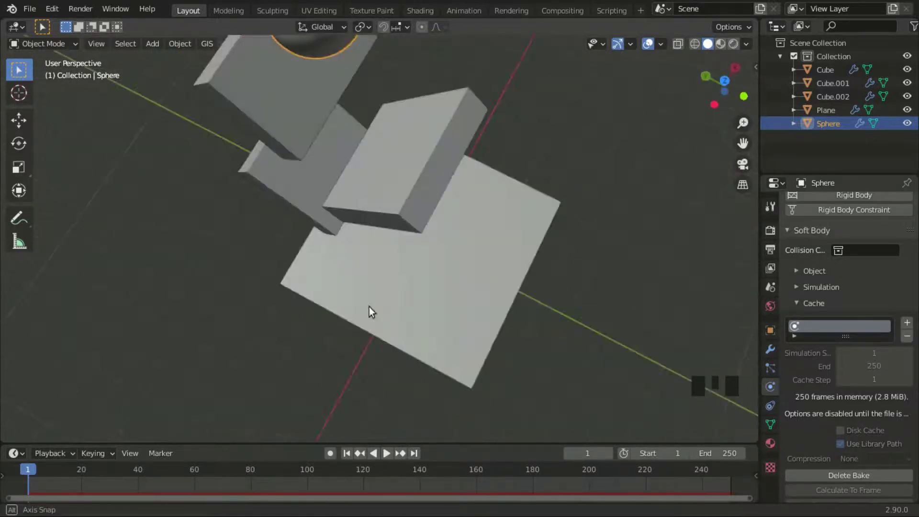
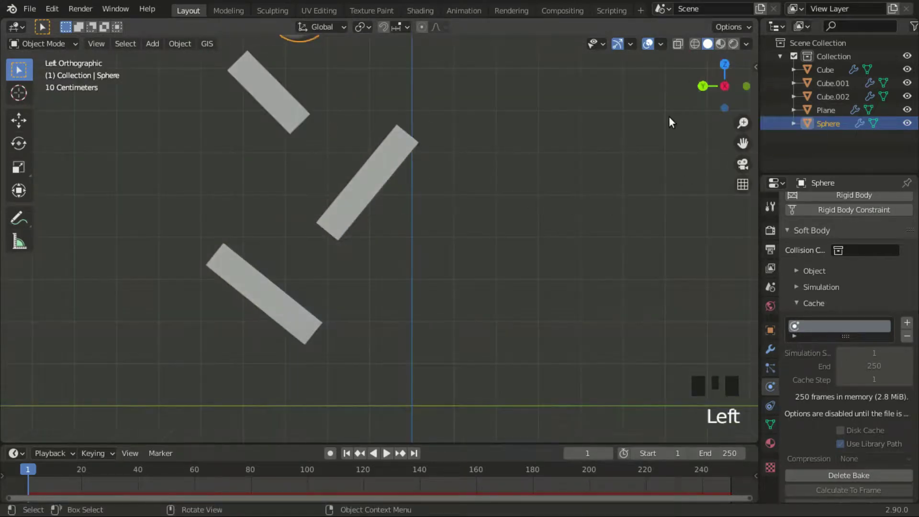
{"action": "scroll", "scroll_direction": "down", "scroll_amount": 3}
{"action": "scroll", "scroll_direction": "down", "scroll_amount": 3}
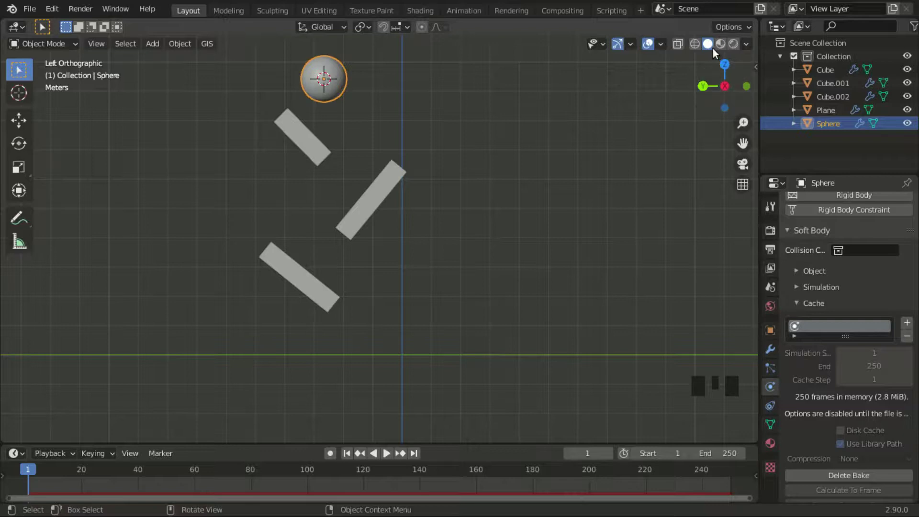
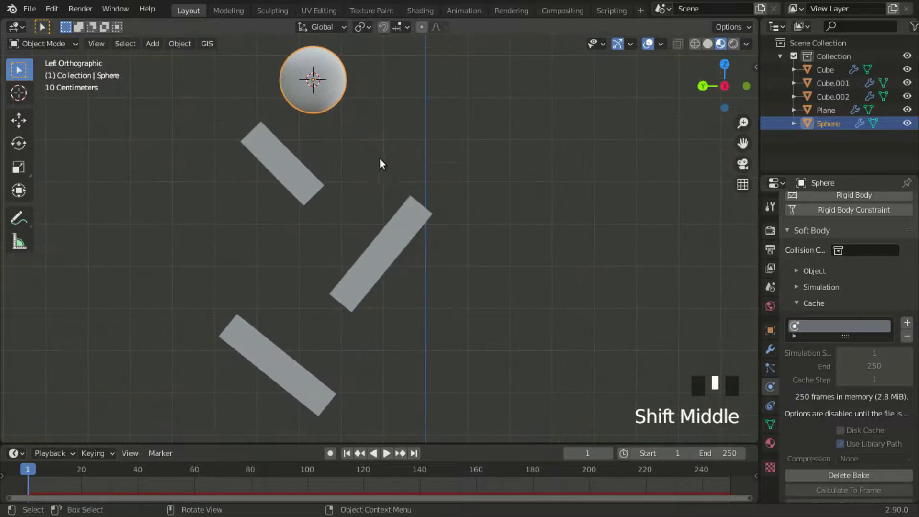
{"action": "left_click", "coordinate": [330, 169]}
{"action": "scroll", "scroll_direction": "down", "scroll_amount": 3}
{"action": "middle_click", "coordinate": [466, 202]}
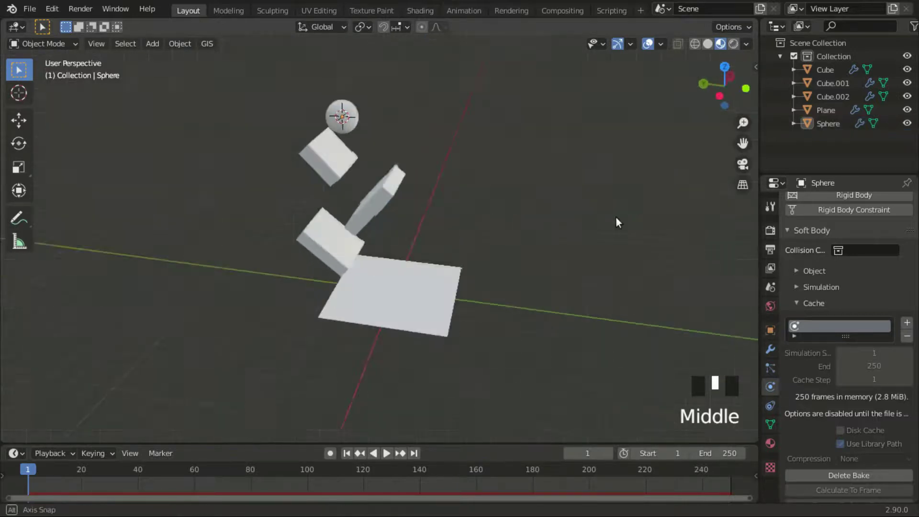
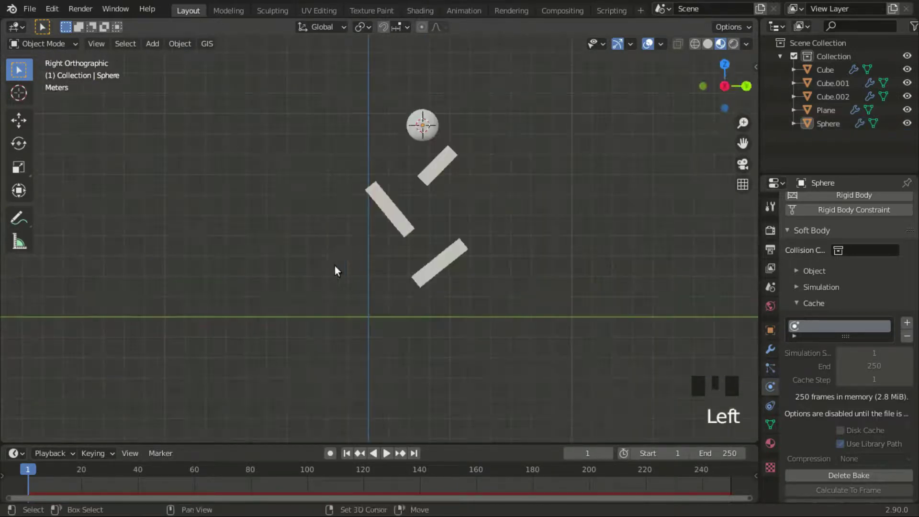
Add a new mesh plane, rotate it 90 degrees and scale it up about ten times.
{"action": "key", "text": "shift+a"}
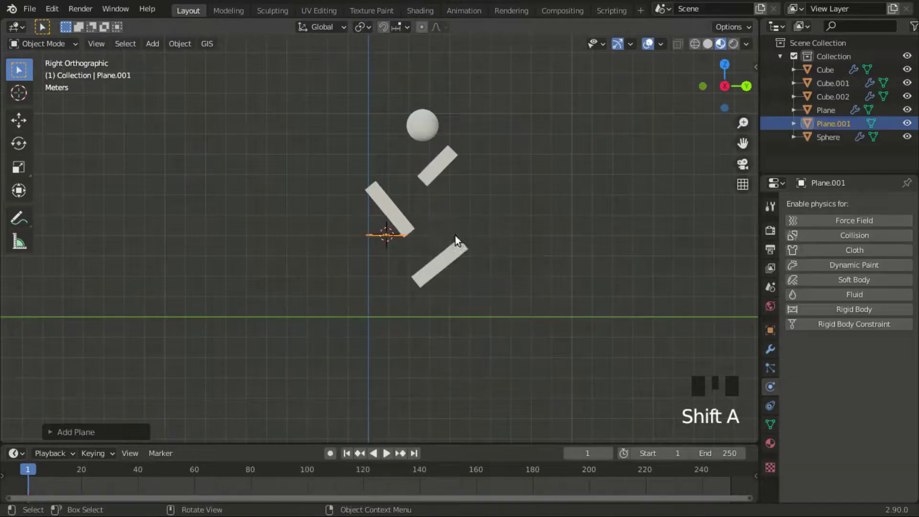
{"action": "key", "text": "r"}
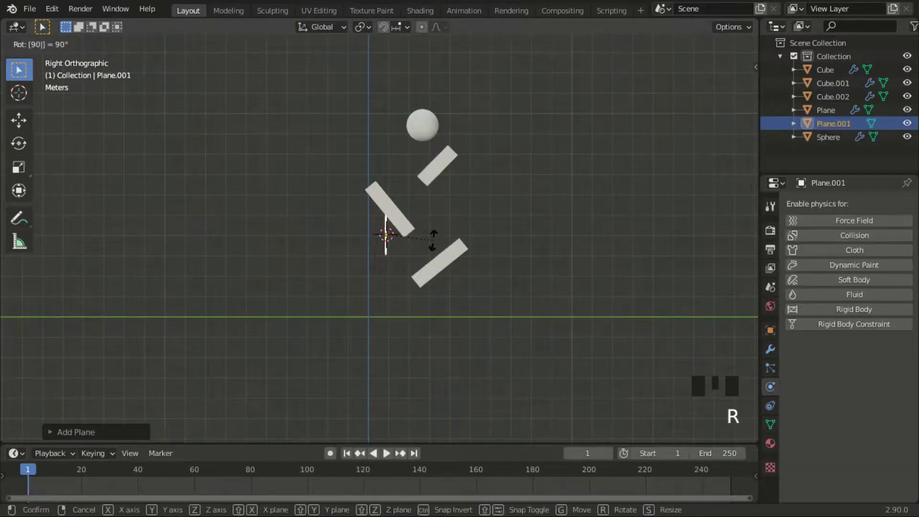
{"action": "key", "text": "s"}
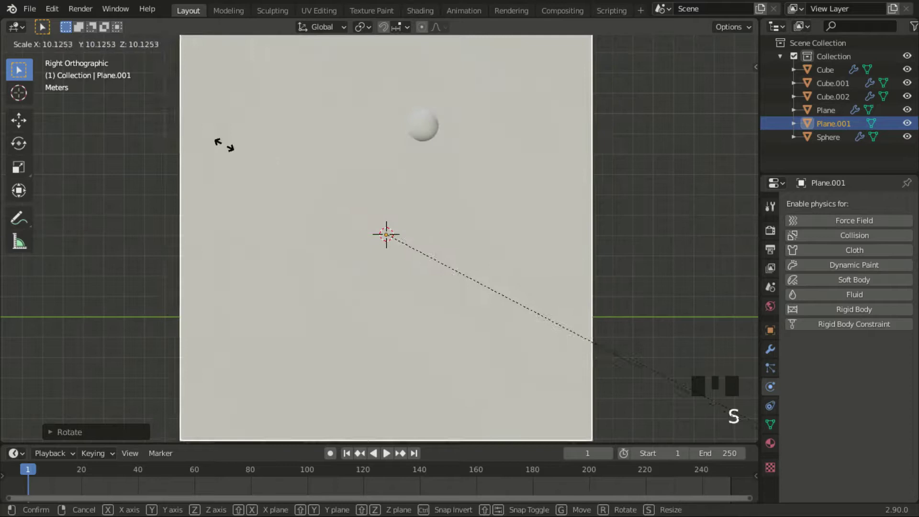
{"action": "left_click_drag", "start_coordinate": [273, 228], "coordinate": [467, 232]}
Move the large plane into place beneath the three tilted planks as a ground.
{"action": "key", "text": "g"}
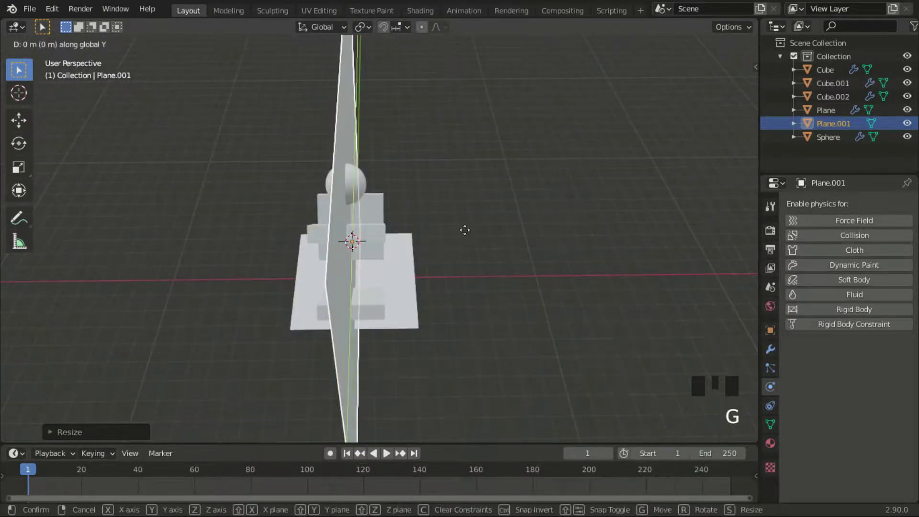
{"action": "left_click_drag", "start_coordinate": [280, 196], "coordinate": [598, 169]}
{"action": "scroll", "scroll_direction": "up", "scroll_amount": 3}
{"action": "key", "text": "s"}
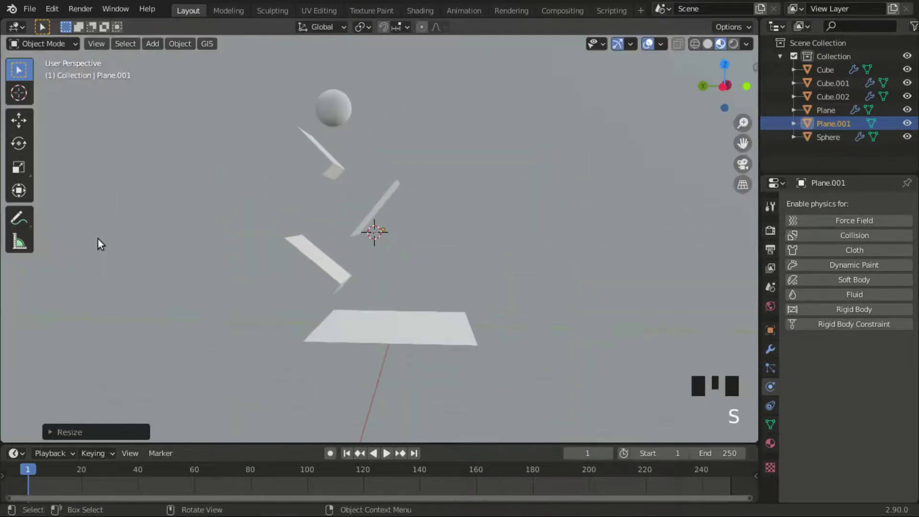
{"action": "scroll", "scroll_direction": "down", "scroll_amount": 3}
{"action": "scroll", "scroll_direction": "up", "scroll_amount": 3}
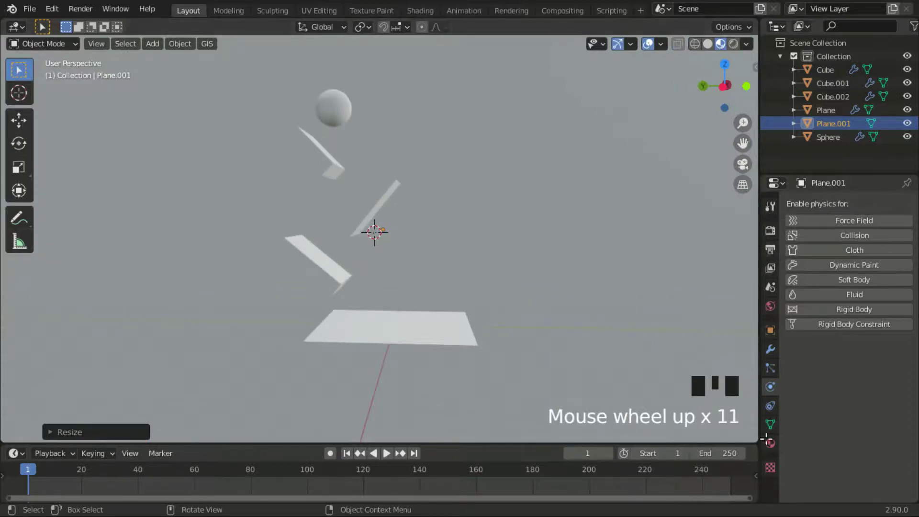
{"action": "left_click_drag", "start_coordinate": [772, 443], "coordinate": [874, 399]}
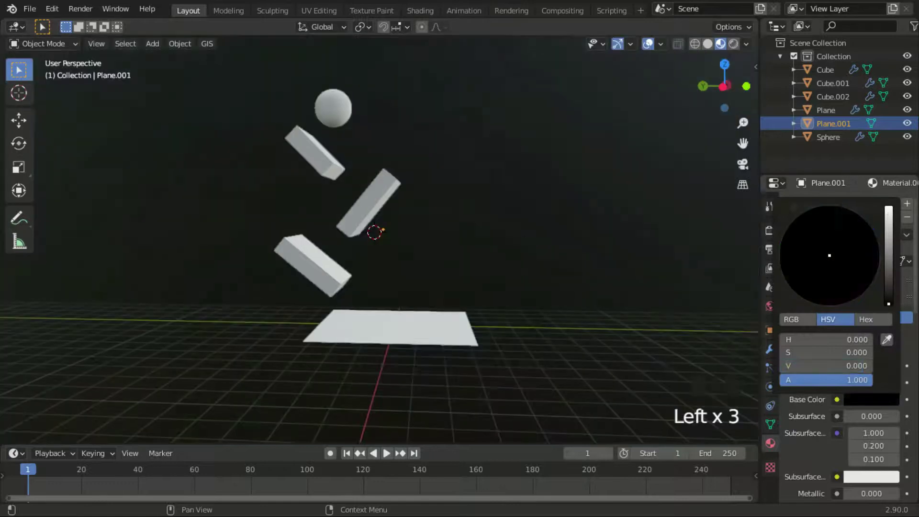
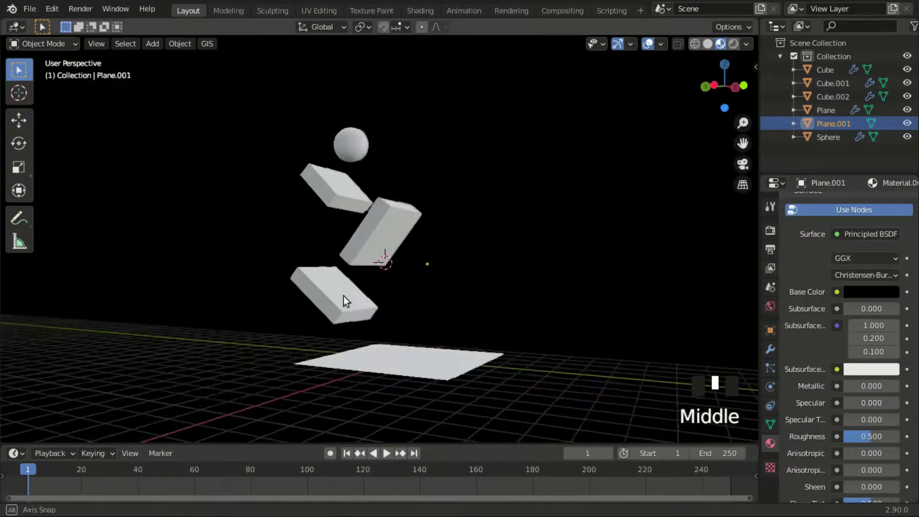
Orbit around the planks and select the sphere.
{"action": "left_click_drag", "start_coordinate": [887, 433], "coordinate": [860, 431]}
{"action": "scroll", "scroll_direction": "down", "scroll_amount": 3}
{"action": "left_click_drag", "start_coordinate": [880, 453], "coordinate": [570, 277]}
{"action": "scroll", "scroll_direction": "down", "scroll_amount": 3}
{"action": "left_click_drag", "start_coordinate": [432, 301], "coordinate": [652, 275]}
{"action": "scroll", "scroll_direction": "up", "scroll_amount": 3}
{"action": "left_click_drag", "start_coordinate": [478, 280], "coordinate": [456, 273]}
{"action": "scroll", "scroll_direction": "up", "scroll_amount": 3}
{"action": "left_click_drag", "start_coordinate": [499, 267], "coordinate": [514, 375]}
{"action": "scroll", "scroll_direction": "up", "scroll_amount": 3}
{"action": "left_click", "coordinate": [467, 271]}
Give the sphere its own material Material.002 and list the Surface shader choices.
{"action": "left_click_drag", "start_coordinate": [445, 262], "coordinate": [435, 329]}
{"action": "left_click_drag", "start_coordinate": [891, 263], "coordinate": [843, 407]}
{"action": "left_click_drag", "start_coordinate": [918, 424], "coordinate": [865, 353]}
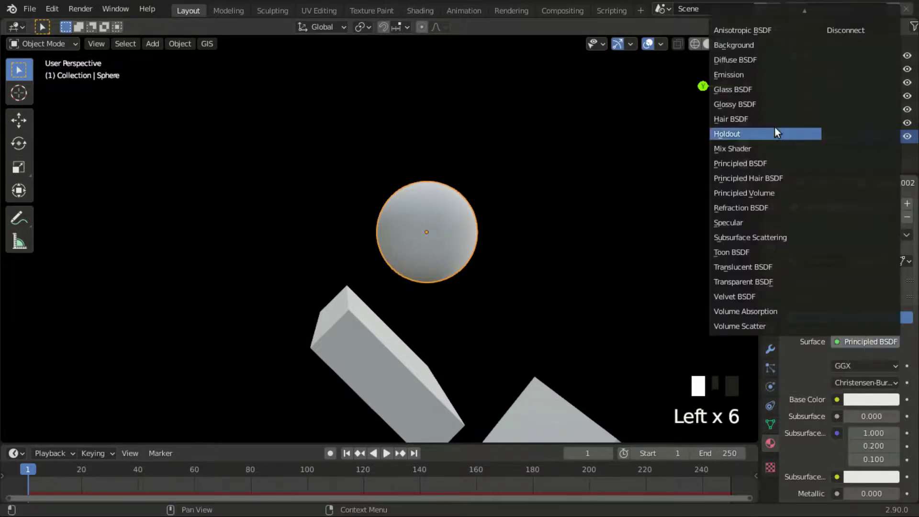
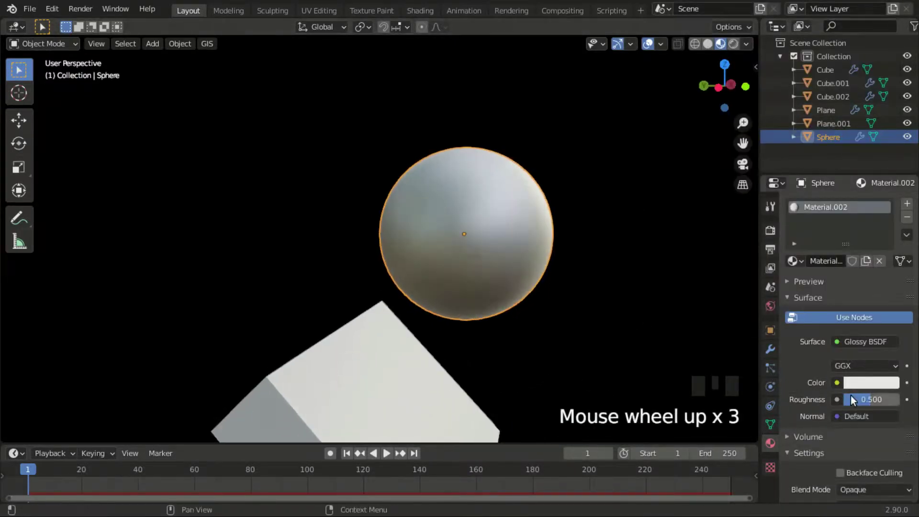
Make the sphere's material a Glossy BSDF with Roughness 0 so it mirrors the scene sharply.
{"action": "left_click_drag", "start_coordinate": [875, 401], "coordinate": [565, 328]}
{"action": "left_click_drag", "start_coordinate": [564, 327], "coordinate": [417, 327]}
{"action": "scroll", "scroll_direction": "up", "scroll_amount": 3}
{"action": "scroll", "scroll_direction": "down", "scroll_amount": 3}
{"action": "left_click_drag", "start_coordinate": [519, 289], "coordinate": [532, 258]}
{"action": "scroll", "scroll_direction": "down", "scroll_amount": 3}
{"action": "scroll", "scroll_direction": "up", "scroll_amount": 3}
{"action": "left_click_drag", "start_coordinate": [417, 273], "coordinate": [393, 254]}
{"action": "scroll", "scroll_direction": "down", "scroll_amount": 3}
{"action": "scroll", "scroll_direction": "down", "scroll_amount": 3}
{"action": "scroll", "scroll_direction": "down", "scroll_amount": 3}
{"action": "scroll", "scroll_direction": "down", "scroll_amount": 3}
{"action": "left_click_drag", "start_coordinate": [350, 219], "coordinate": [506, 303]}
{"action": "scroll", "scroll_direction": "down", "scroll_amount": 3}
{"action": "scroll", "scroll_direction": "up", "scroll_amount": 3}
{"action": "middle_click", "coordinate": [486, 337]}
Tint the glossy material's Color blue.
{"action": "left_click", "coordinate": [858, 387]}
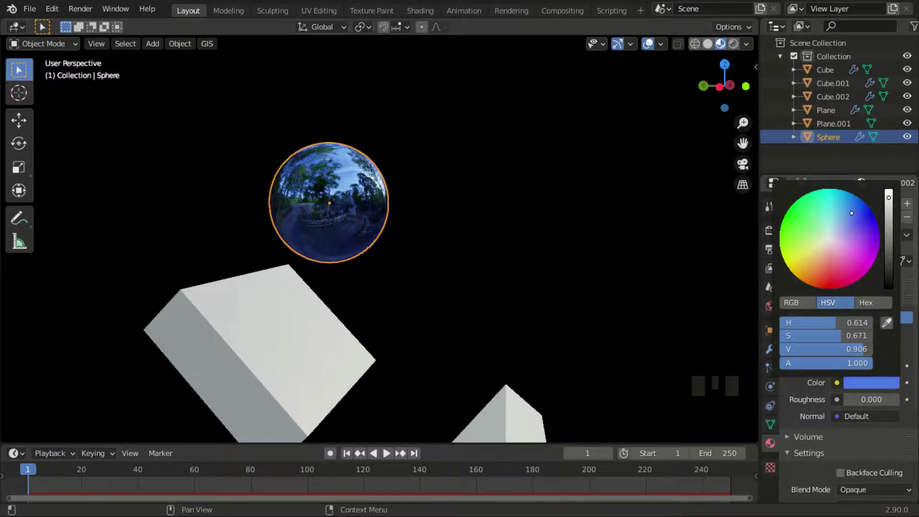
{"action": "scroll", "scroll_direction": "down", "scroll_amount": 3}
{"action": "left_click_drag", "start_coordinate": [491, 229], "coordinate": [464, 246]}
{"action": "scroll", "scroll_direction": "up", "scroll_amount": 3}
{"action": "left_click_drag", "start_coordinate": [314, 269], "coordinate": [275, 293]}
{"action": "scroll", "scroll_direction": "up", "scroll_amount": 3}
{"action": "middle_click", "coordinate": [384, 349]}
{"action": "scroll", "scroll_direction": "up", "scroll_amount": 3}
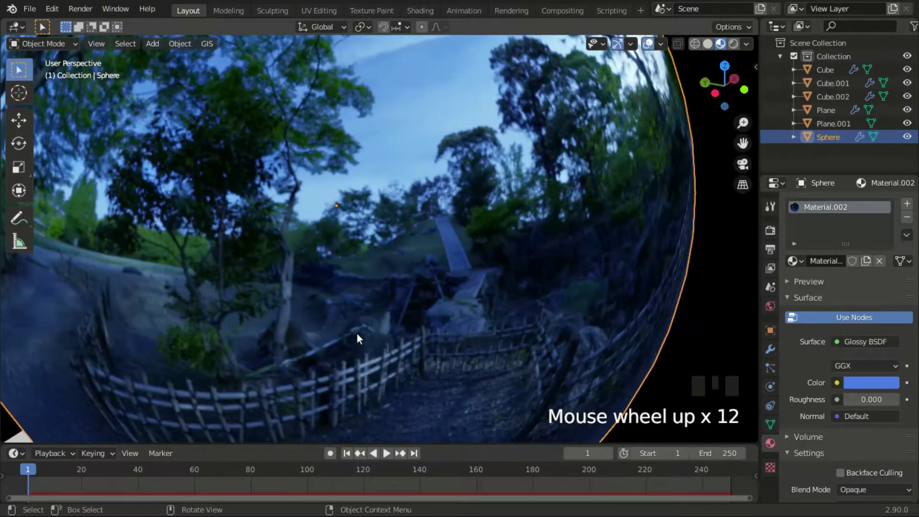
{"action": "left_click", "coordinate": [861, 386]}
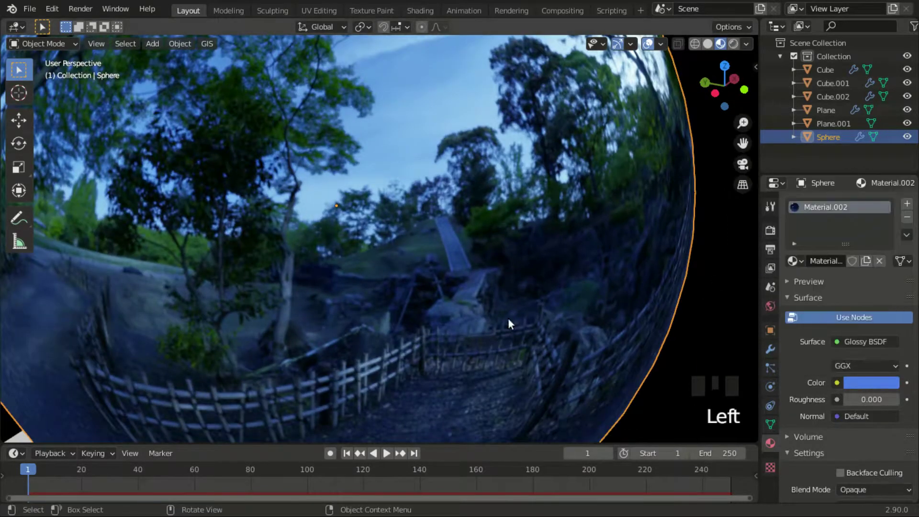
Switch to World properties and list the input choices for the background Color.
{"action": "scroll", "scroll_direction": "down", "scroll_amount": 3}
{"action": "left_click", "coordinate": [772, 314]}
{"action": "left_click", "coordinate": [839, 290]}
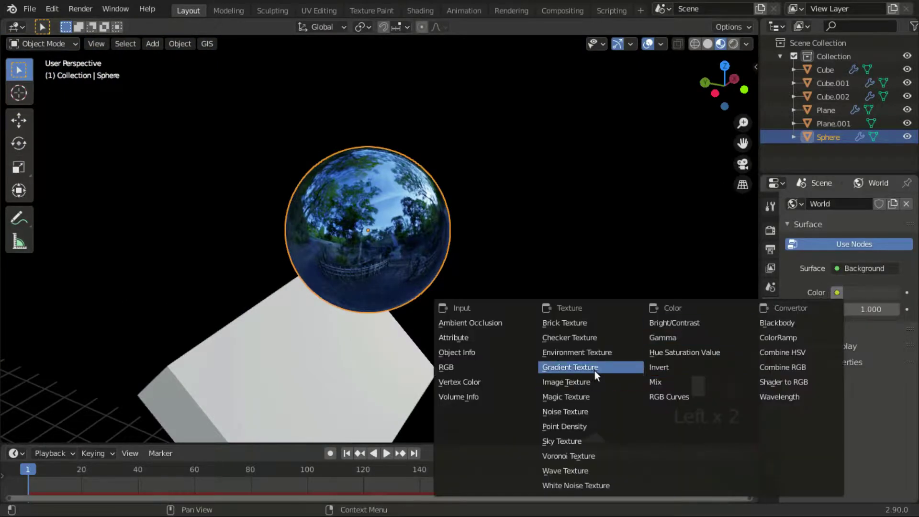
Use an Environment Texture as the World background Color input for the HDRI.
{"action": "left_click_drag", "start_coordinate": [714, 340], "coordinate": [878, 319]}
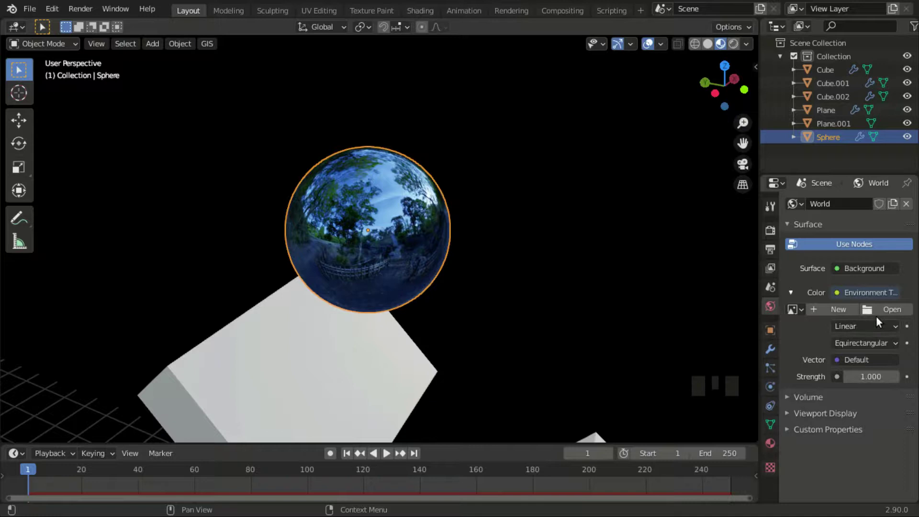
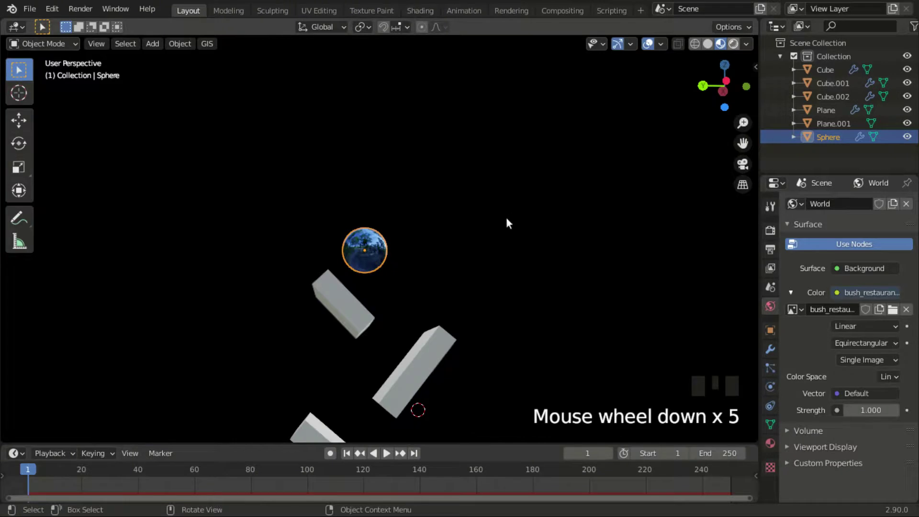
Show the scene in Rendered shading and look around the HDRI-lit planks.
{"action": "left_click", "coordinate": [509, 222]}
{"action": "scroll", "scroll_direction": "down", "scroll_amount": 3}
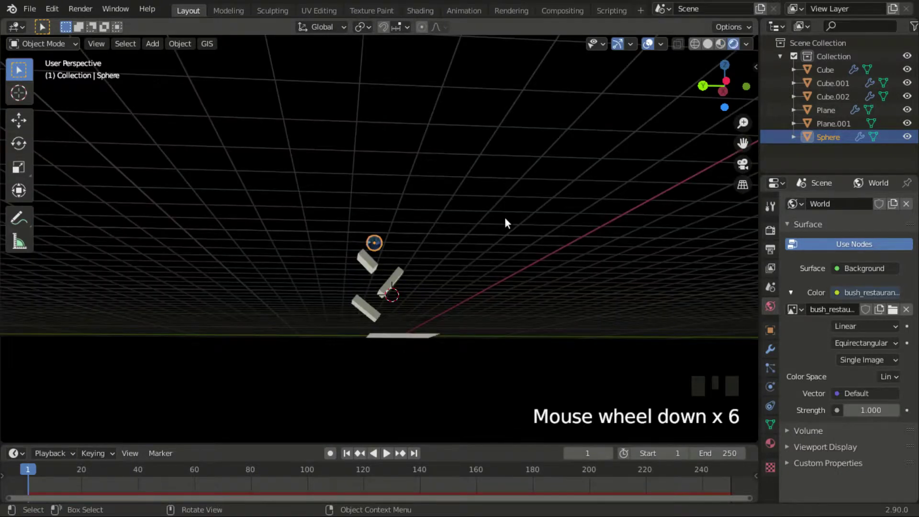
{"action": "scroll", "scroll_direction": "down", "scroll_amount": 3}
{"action": "left_click_drag", "start_coordinate": [482, 273], "coordinate": [450, 205]}
{"action": "left_click_drag", "start_coordinate": [426, 210], "coordinate": [561, 203]}
{"action": "left_click_drag", "start_coordinate": [556, 181], "coordinate": [511, 186]}
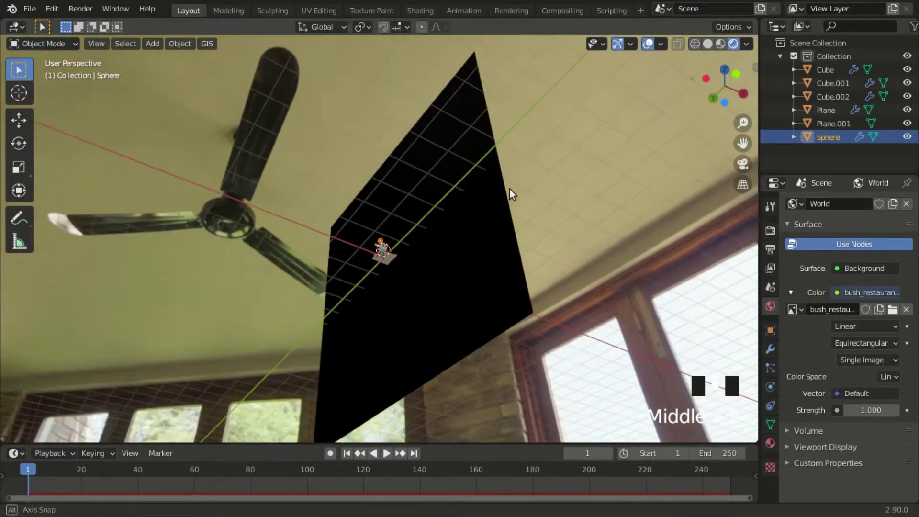
{"action": "middle_click", "coordinate": [644, 221]}
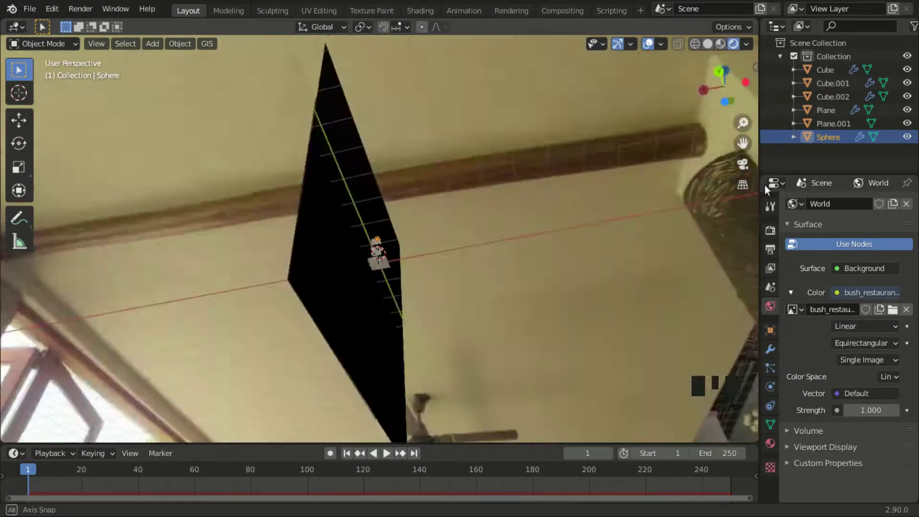
{"action": "scroll", "scroll_direction": "up", "scroll_amount": 3}
{"action": "scroll", "scroll_direction": "down", "scroll_amount": 3}
{"action": "scroll", "scroll_direction": "up", "scroll_amount": 3}
{"action": "left_click_drag", "start_coordinate": [467, 316], "coordinate": [448, 264]}
{"action": "scroll", "scroll_direction": "up", "scroll_amount": 3}
{"action": "scroll", "scroll_direction": "down", "scroll_amount": 3}
Play the animation and watch the reflective sphere fall past the planks.
{"action": "key", "text": "space"}
{"action": "left_click_drag", "start_coordinate": [461, 235], "coordinate": [458, 250]}
{"action": "scroll", "scroll_direction": "up", "scroll_amount": 3}
{"action": "left_click_drag", "start_coordinate": [593, 199], "coordinate": [561, 229]}
{"action": "scroll", "scroll_direction": "down", "scroll_amount": 3}
{"action": "left_click_drag", "start_coordinate": [521, 161], "coordinate": [517, 203]}
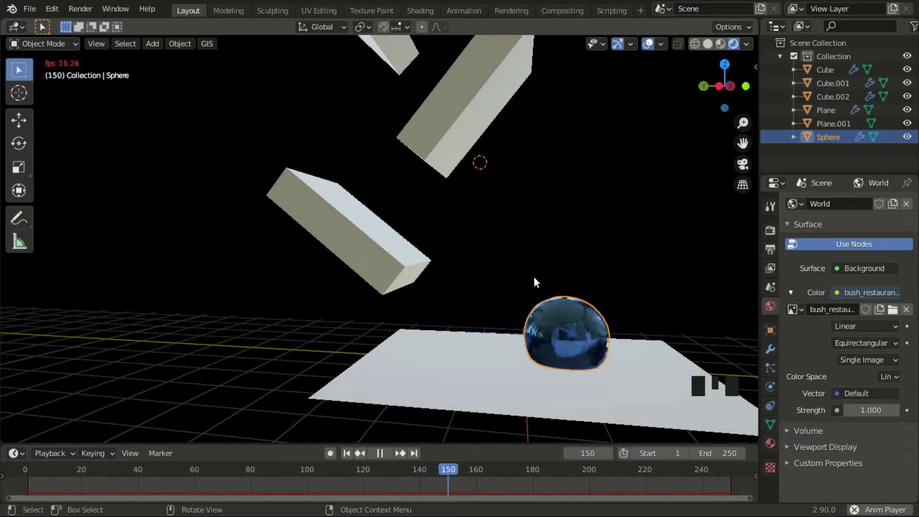
Pause and resume playback while orbiting to watch the sphere bounce between the planks.
{"action": "key", "text": "space"}
{"action": "scroll", "scroll_direction": "down", "scroll_amount": 3}
{"action": "middle_click", "coordinate": [439, 262]}
{"action": "scroll", "scroll_direction": "up", "scroll_amount": 3}
{"action": "left_click_drag", "start_coordinate": [597, 479], "coordinate": [527, 313]}
{"action": "key", "text": "space"}
{"action": "left_click_drag", "start_coordinate": [462, 316], "coordinate": [440, 324]}
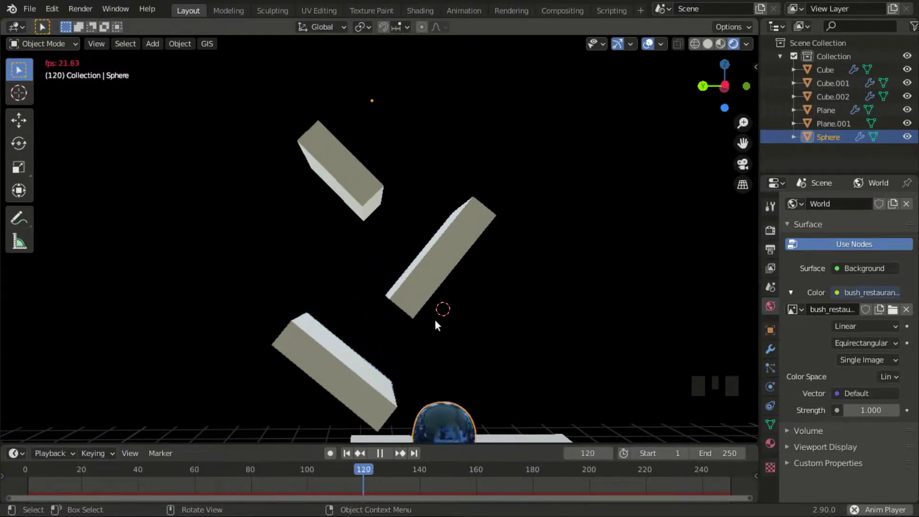
{"action": "key", "text": "space"}
{"action": "left_click_drag", "start_coordinate": [41, 478], "coordinate": [470, 266]}
{"action": "middle_click", "coordinate": [469, 265]}
{"action": "scroll", "scroll_direction": "down", "scroll_amount": 3}
{"action": "middle_click", "coordinate": [431, 287]}
{"action": "scroll", "scroll_direction": "up", "scroll_amount": 3}
{"action": "left_click_drag", "start_coordinate": [482, 315], "coordinate": [525, 295]}
{"action": "scroll", "scroll_direction": "up", "scroll_amount": 3}
{"action": "middle_click", "coordinate": [514, 306]}
Stop playback, rewind to the first frame and look over the planks.
{"action": "key", "text": "a"}
{"action": "key", "text": "shift+a"}
{"action": "left_click", "coordinate": [733, 262]}
{"action": "scroll", "scroll_direction": "down", "scroll_amount": 3}
{"action": "scroll", "scroll_direction": "down", "scroll_amount": 3}
{"action": "left_click_drag", "start_coordinate": [441, 259], "coordinate": [365, 312]}
{"action": "scroll", "scroll_direction": "up", "scroll_amount": 3}
{"action": "left_click_drag", "start_coordinate": [395, 339], "coordinate": [422, 355]}
{"action": "scroll", "scroll_direction": "up", "scroll_amount": 3}
{"action": "left_click_drag", "start_coordinate": [419, 367], "coordinate": [325, 386]}
{"action": "scroll", "scroll_direction": "up", "scroll_amount": 3}
{"action": "scroll", "scroll_direction": "up", "scroll_amount": 3}
{"action": "scroll", "scroll_direction": "up", "scroll_amount": 3}
{"action": "left_click_drag", "start_coordinate": [327, 350], "coordinate": [334, 263]}
{"action": "scroll", "scroll_direction": "down", "scroll_amount": 3}
{"action": "middle_click", "coordinate": [346, 262]}
Select the top plank and orbit around the setup.
{"action": "left_click", "coordinate": [378, 260]}
{"action": "scroll", "scroll_direction": "up", "scroll_amount": 3}
{"action": "left_click_drag", "start_coordinate": [397, 217], "coordinate": [775, 374]}
{"action": "left_click", "coordinate": [776, 374]}
{"action": "left_click_drag", "start_coordinate": [443, 281], "coordinate": [307, 312]}
{"action": "scroll", "scroll_direction": "up", "scroll_amount": 3}
{"action": "left_click_drag", "start_coordinate": [325, 301], "coordinate": [469, 235]}
{"action": "scroll", "scroll_direction": "down", "scroll_amount": 3}
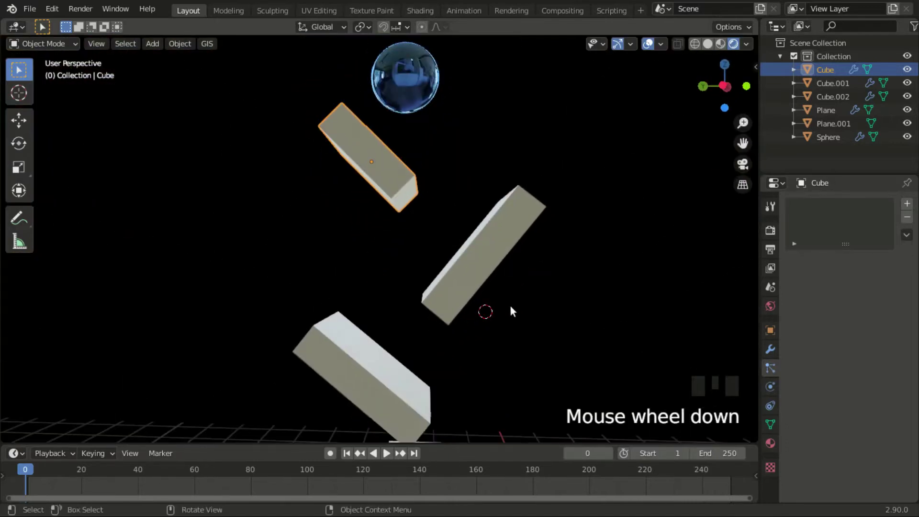
{"action": "scroll", "scroll_direction": "up", "scroll_amount": 3}
{"action": "scroll", "scroll_direction": "down", "scroll_amount": 3}
{"action": "left_click_drag", "start_coordinate": [463, 277], "coordinate": [448, 247]}
Replay the simulation from the start with the grid and viewport overlays hidden.
{"action": "key", "text": "space"}
{"action": "scroll", "scroll_direction": "down", "scroll_amount": 3}
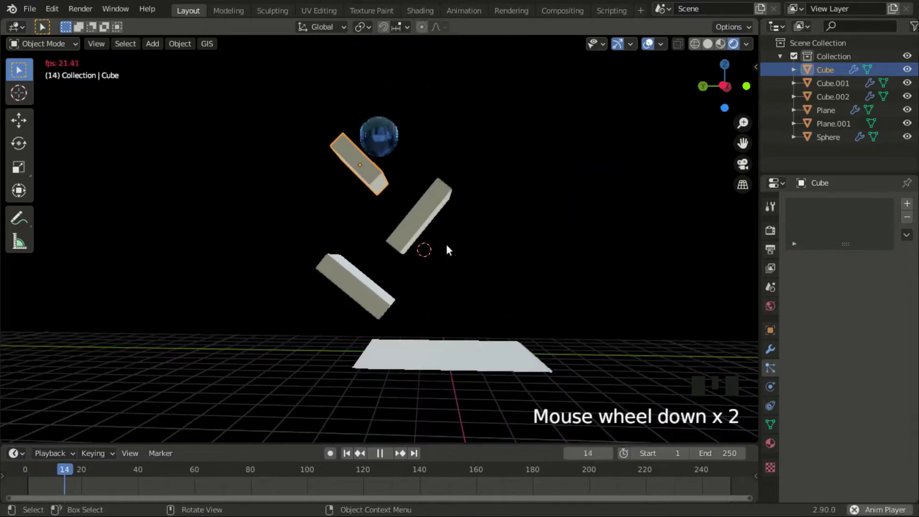
{"action": "middle_click", "coordinate": [447, 271]}
{"action": "scroll", "scroll_direction": "up", "scroll_amount": 3}
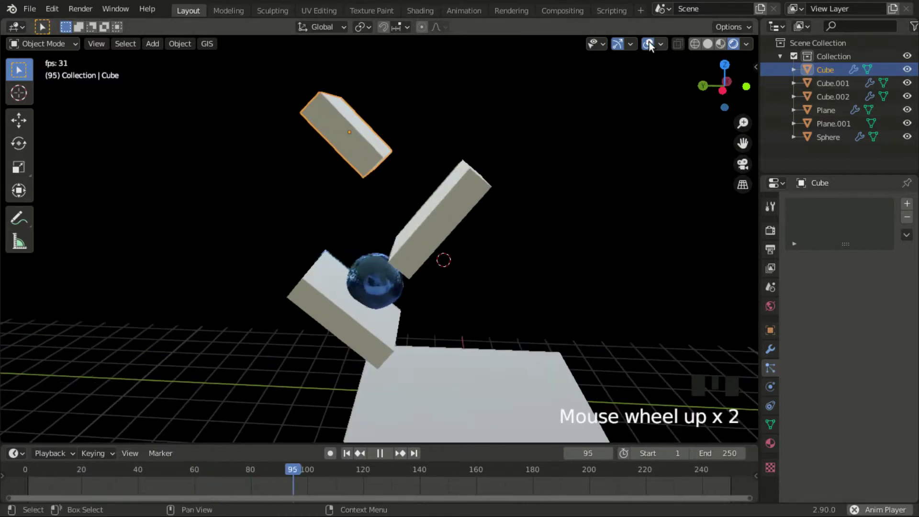
{"action": "left_click_drag", "start_coordinate": [650, 46], "coordinate": [636, 44]}
{"action": "scroll", "scroll_direction": "down", "scroll_amount": 3}
{"action": "left_click_drag", "start_coordinate": [574, 244], "coordinate": [590, 239]}
{"action": "scroll", "scroll_direction": "up", "scroll_amount": 3}
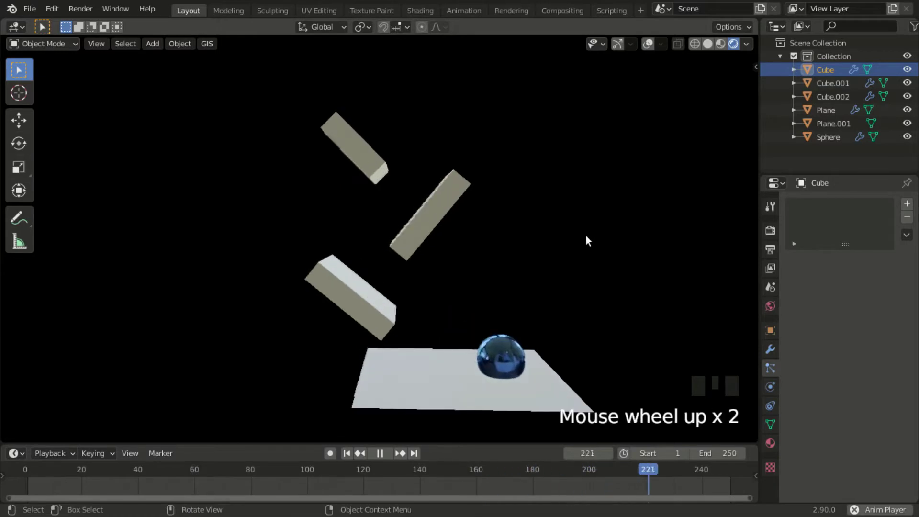